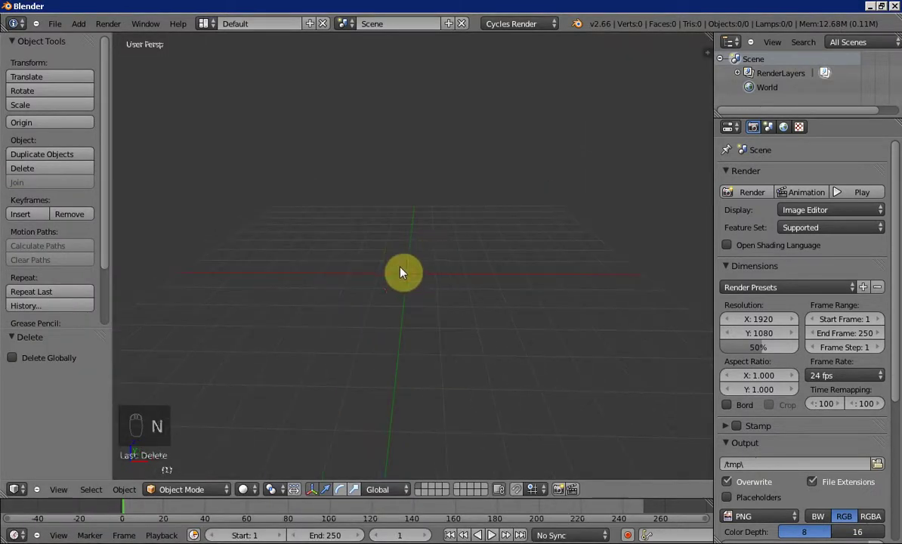
# Add a point lamp at the scene origin from the Shift+A Add menu.
pyautogui.press('shift+a')
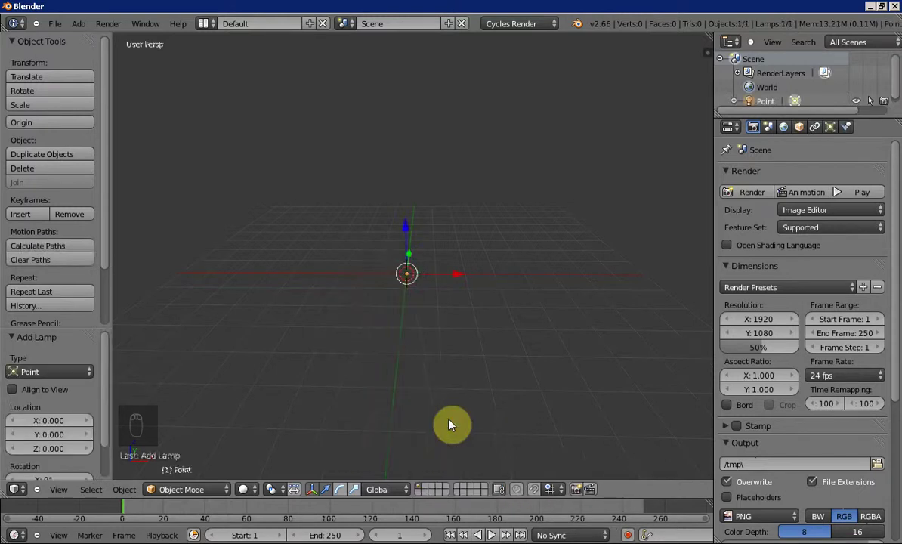
# Move the point lamp straight up along Z so it sits above the grid floor, checking its height from several angles.
pyautogui.press('a')
pyautogui.moveTo(391, 359); pyautogui.dragTo(392, 138)
pyautogui.click(392, 138)
pyautogui.middleClick(373, 149)
pyautogui.press('KP_Decimal')
pyautogui.moveTo(447, 253); pyautogui.dragTo(511, 283)
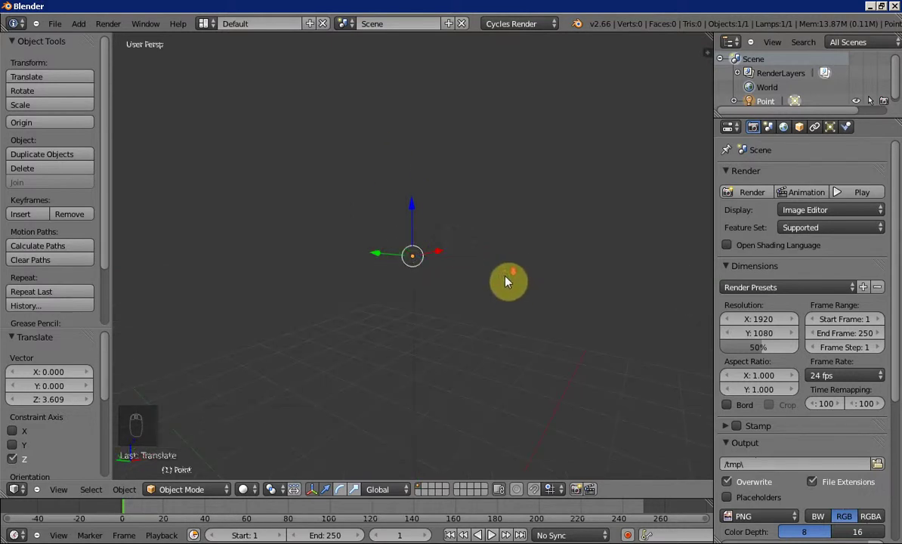
pyautogui.moveTo(511, 284); pyautogui.dragTo(311, 361)
pyautogui.moveTo(386, 326); pyautogui.dragTo(445, 284)
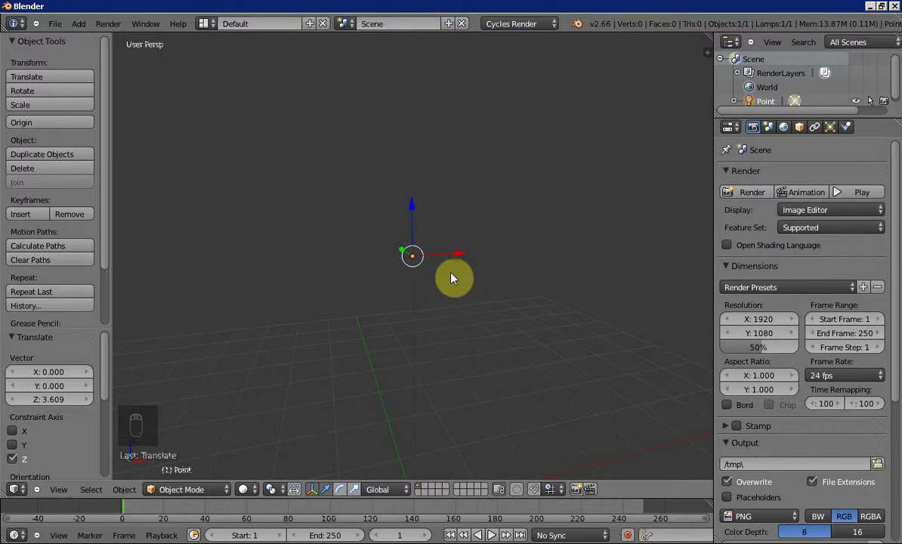
pyautogui.middleClick(422, 294)
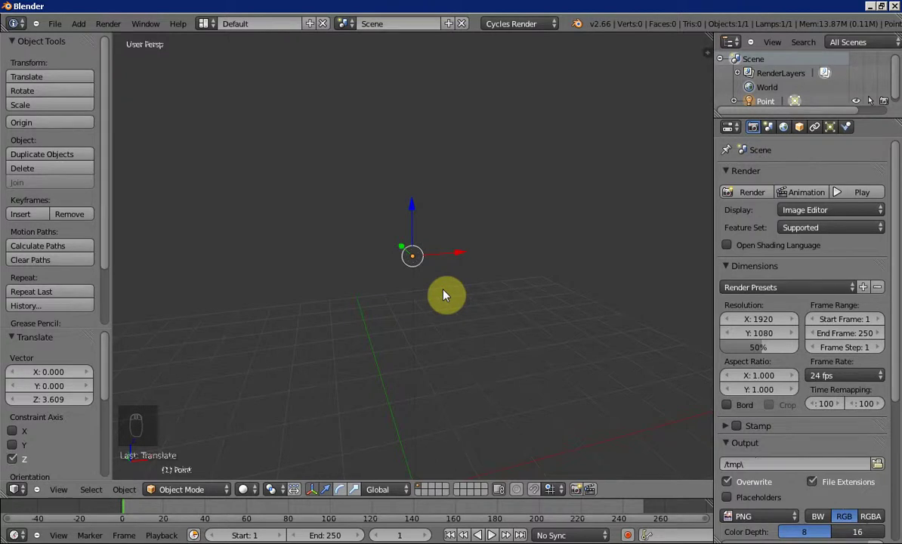
# Delete the point lamp, add a sun lamp at the origin and lift it high above the grid.
pyautogui.press('x')
pyautogui.press('shift+a')
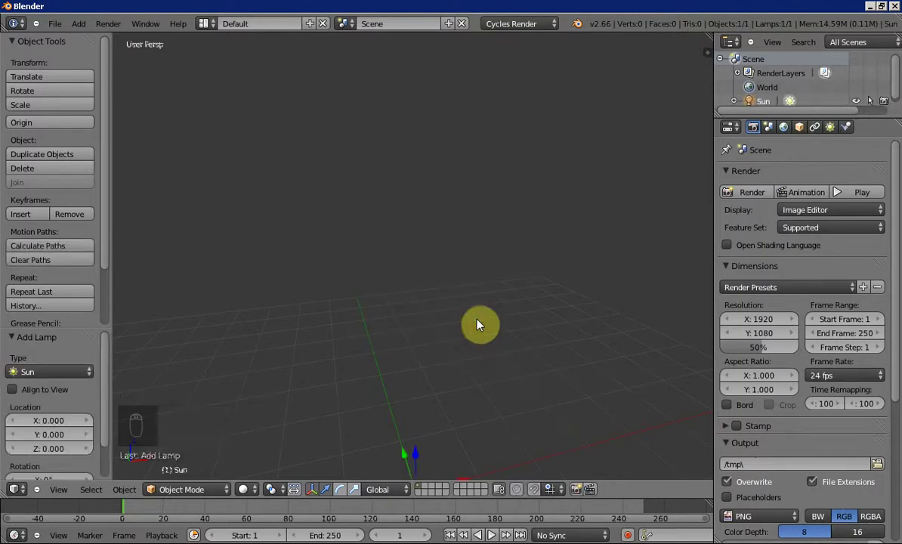
pyautogui.middleClick(477, 392)
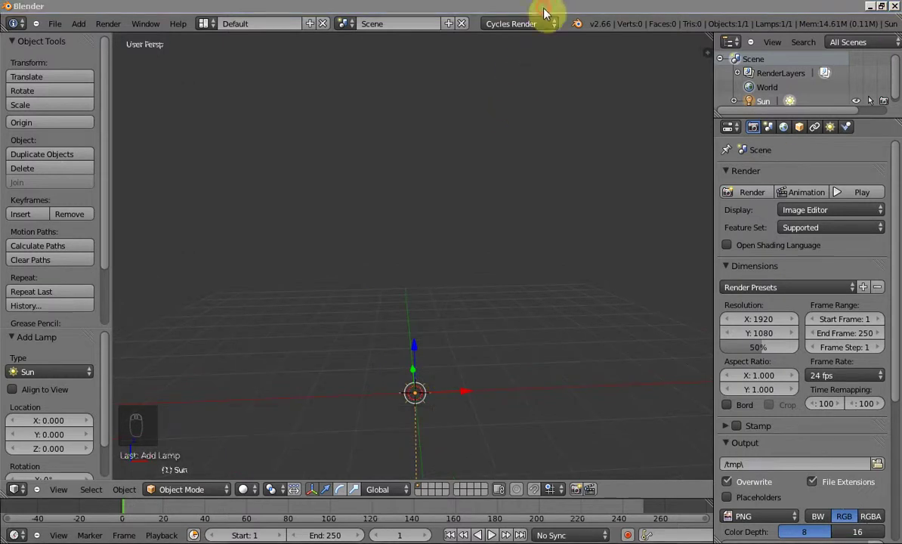
pyautogui.middleClick(474, 337)
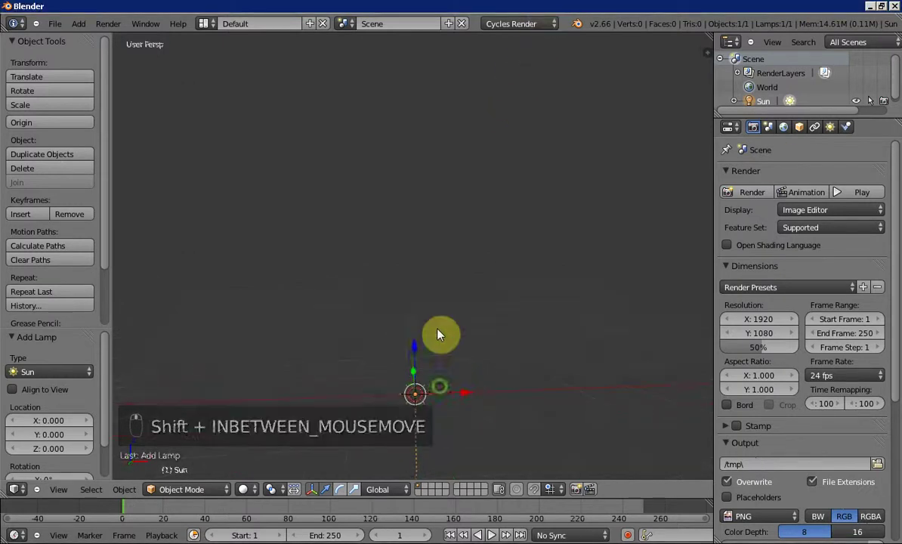
pyautogui.moveTo(435, 200); pyautogui.dragTo(457, 83)
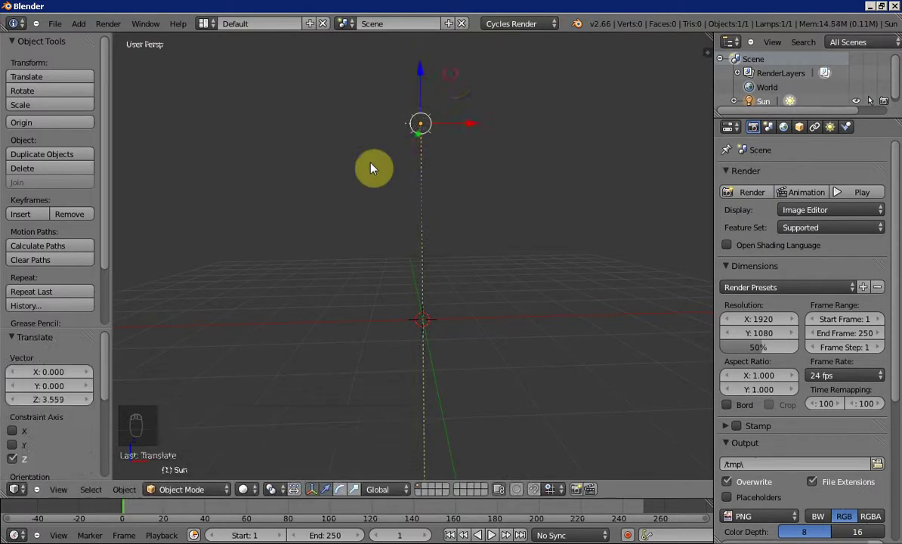
pyautogui.moveTo(439, 201); pyautogui.dragTo(418, 211)
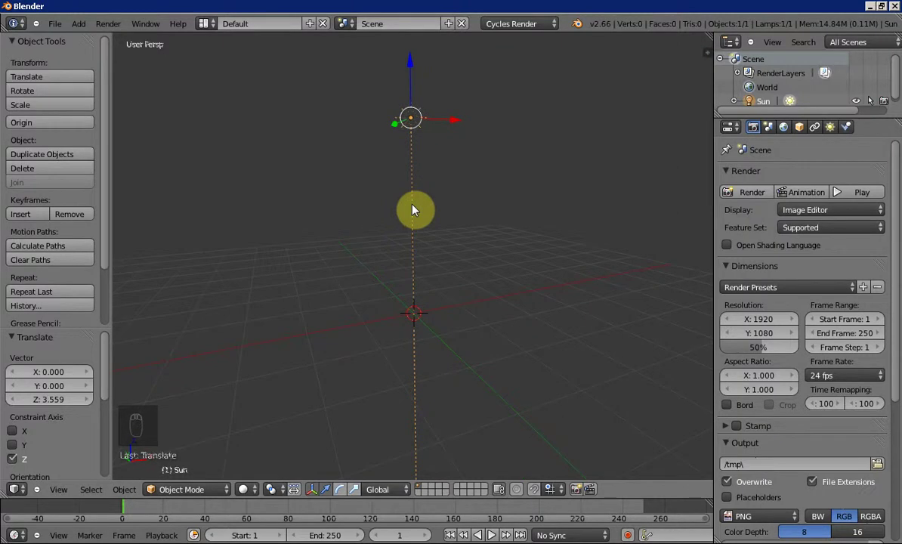
pyautogui.middleClick(400, 236)
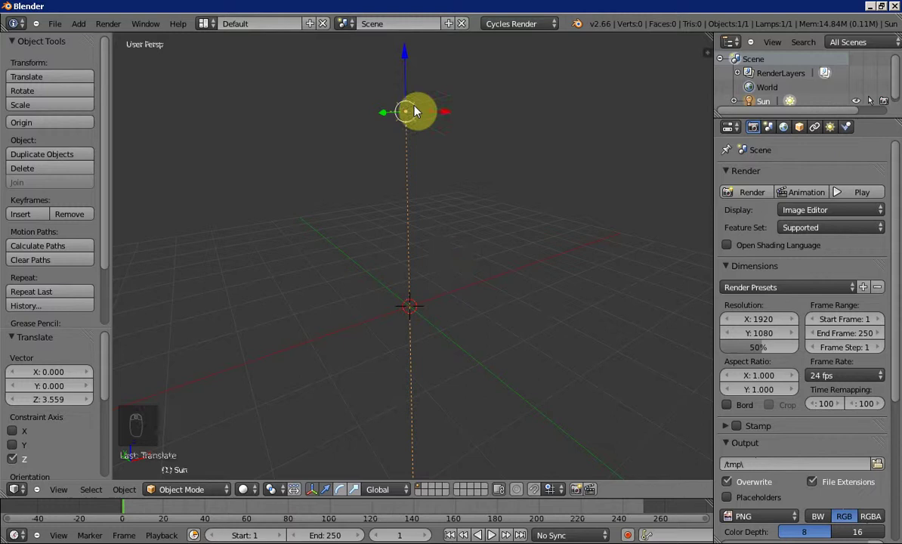
# Add a new point lamp and slide it sideways along X, off to the left of the sun lamp.
pyautogui.press('shift+a')
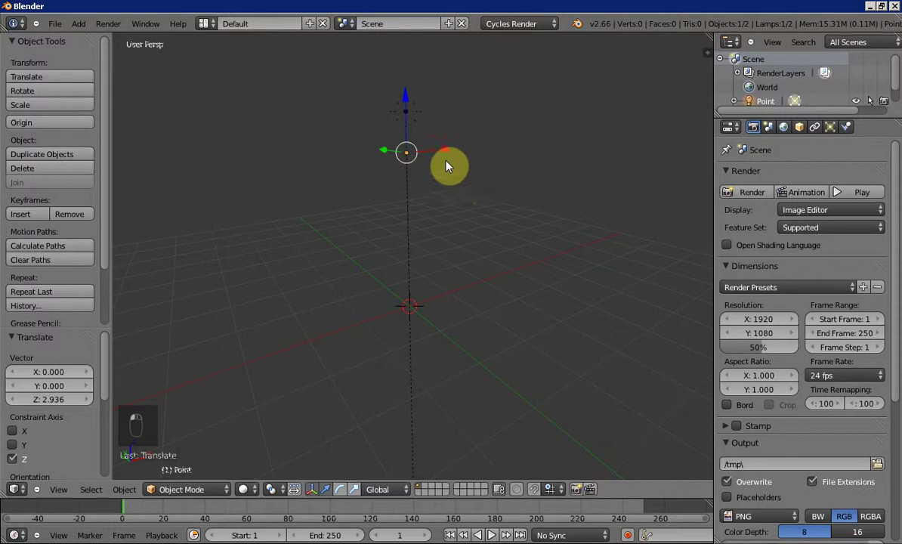
pyautogui.moveTo(454, 154); pyautogui.dragTo(361, 252)
pyautogui.moveTo(362, 251); pyautogui.dragTo(357, 175)
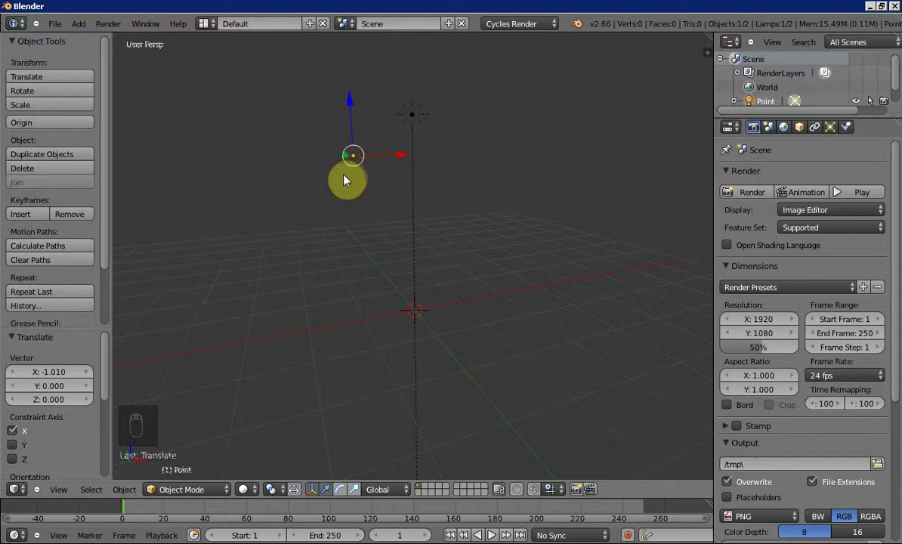
pyautogui.middleClick(387, 227)
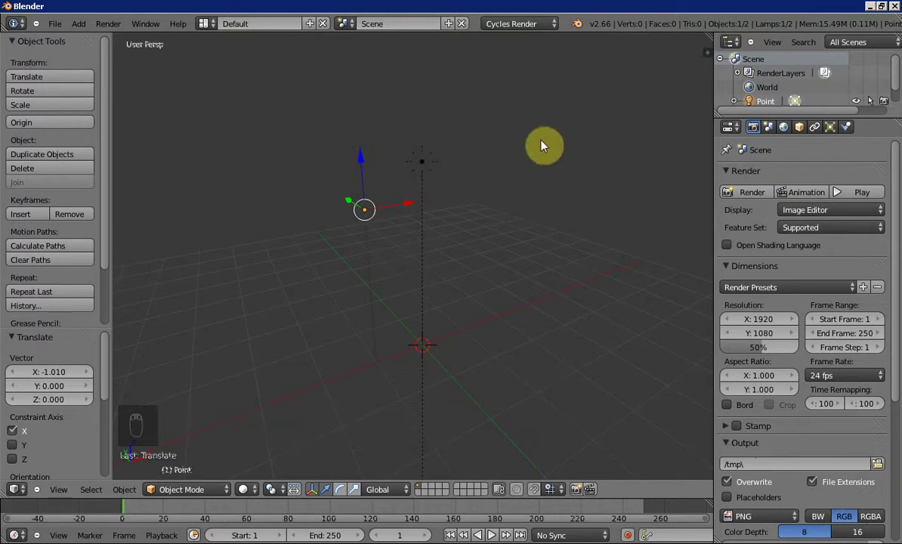
# Inspect the two lamps from different angles and select the sun lamp.
pyautogui.moveTo(490, 209); pyautogui.dragTo(437, 185)
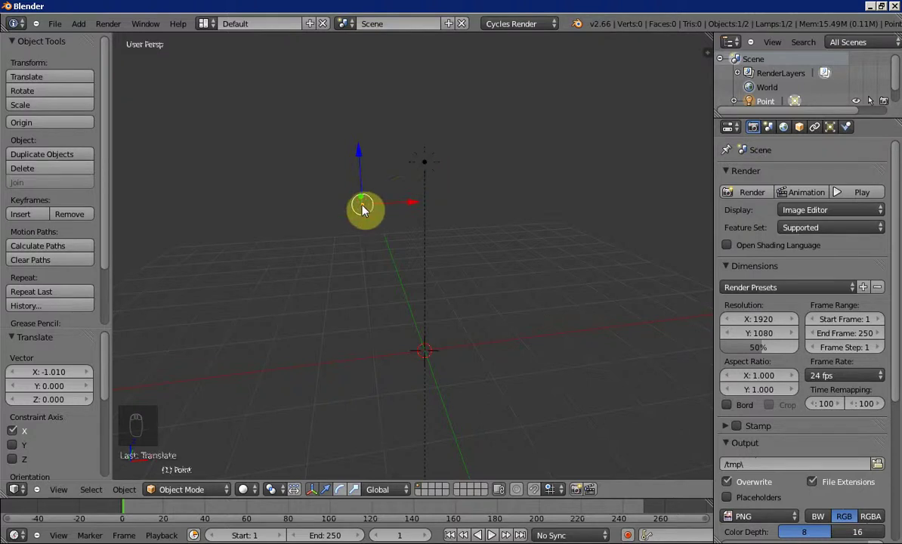
pyautogui.middleClick(343, 266)
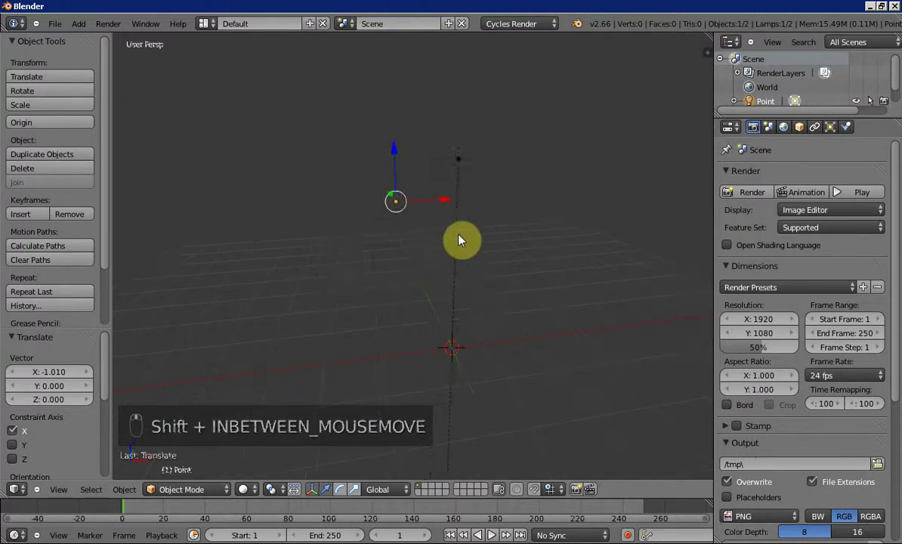
pyautogui.press('r')
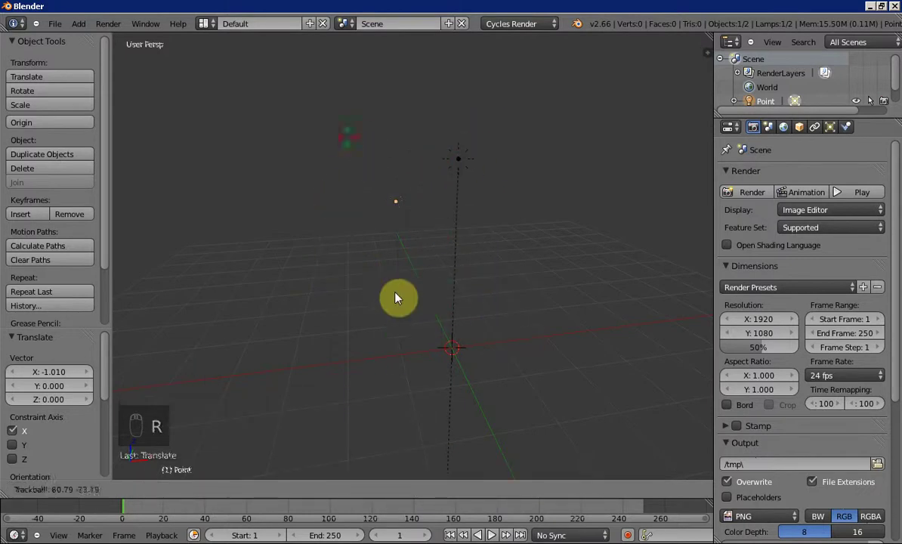
pyautogui.moveTo(345, 188); pyautogui.dragTo(334, 167)
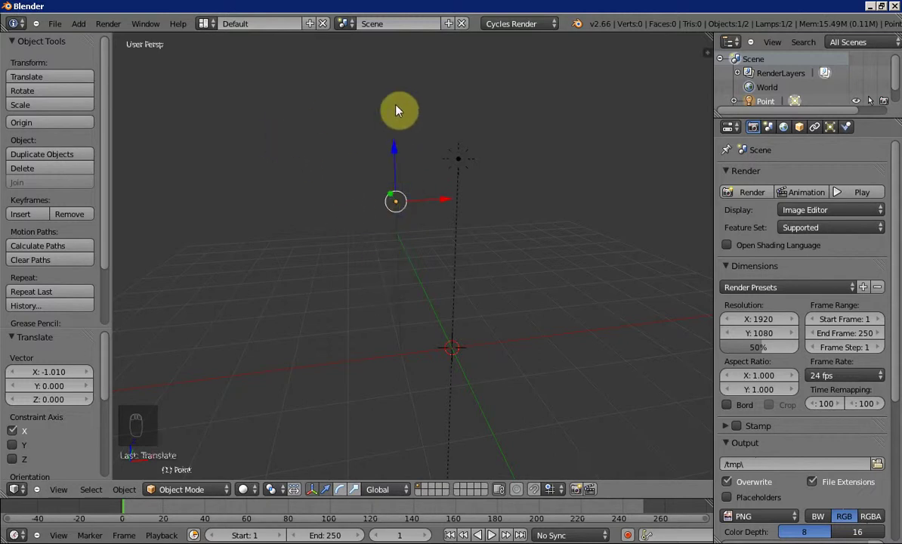
pyautogui.moveTo(467, 163); pyautogui.dragTo(504, 240)
pyautogui.middleClick(504, 241)
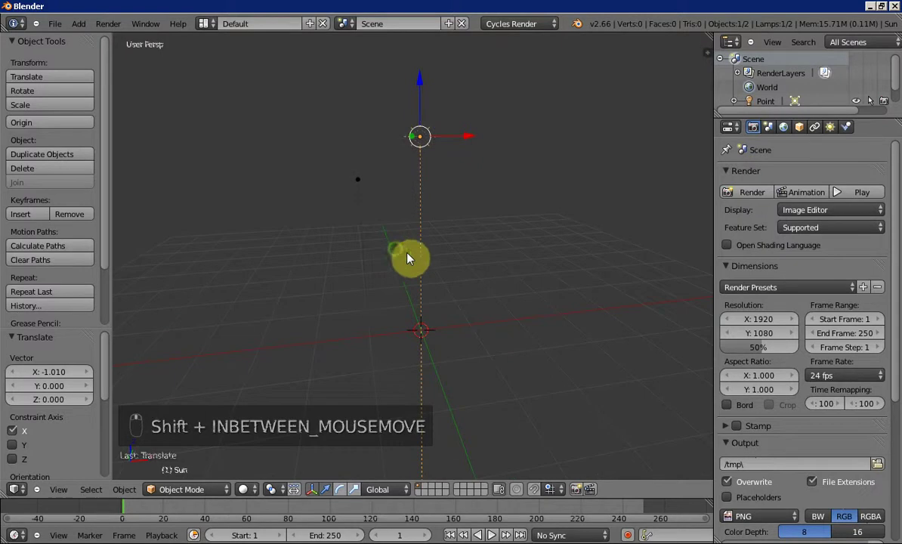
# Tilt the sun lamp so its light angles across the grid, then clear the rotation with Alt+R.
pyautogui.press('r')
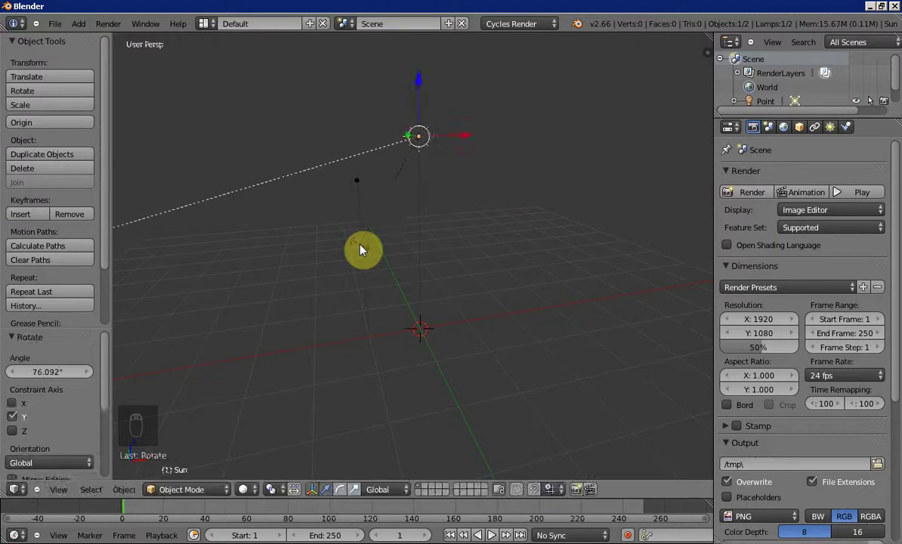
pyautogui.click(438, 136)
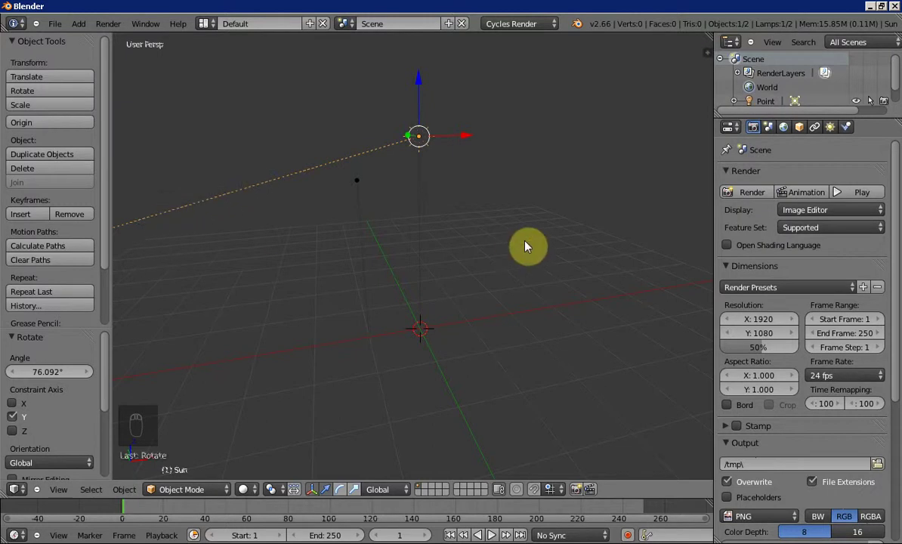
pyautogui.moveTo(436, 243); pyautogui.dragTo(498, 246)
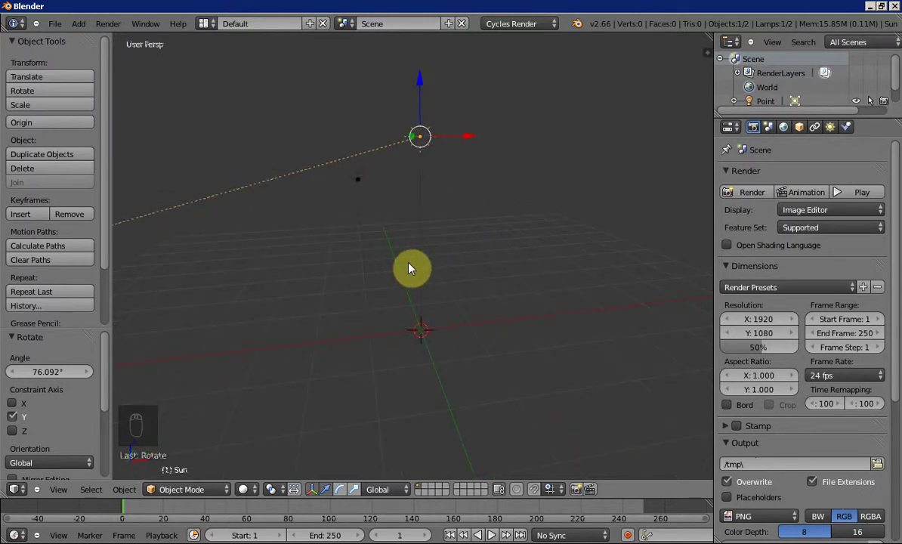
pyautogui.press('alt+r')
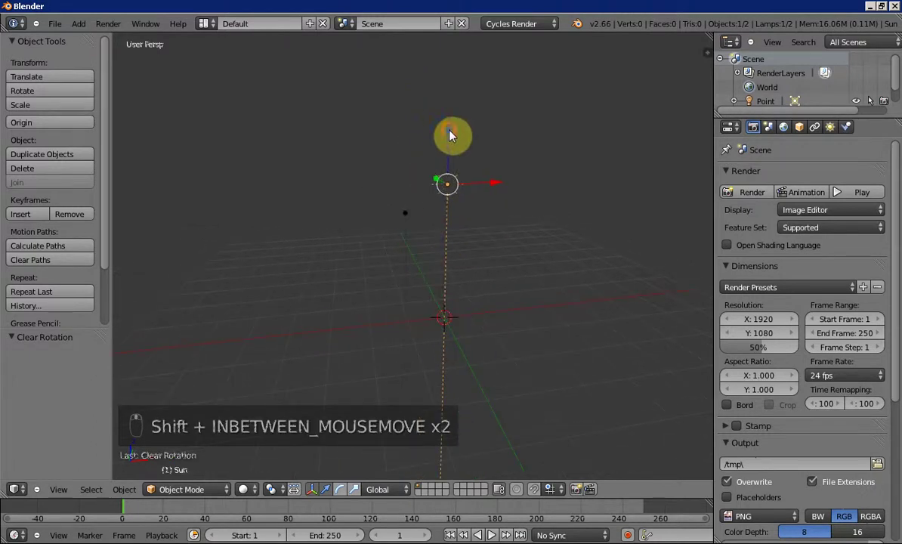
# Move the sun lamp higher and lower the point lamp slightly over the scene centre.
pyautogui.click(456, 117)
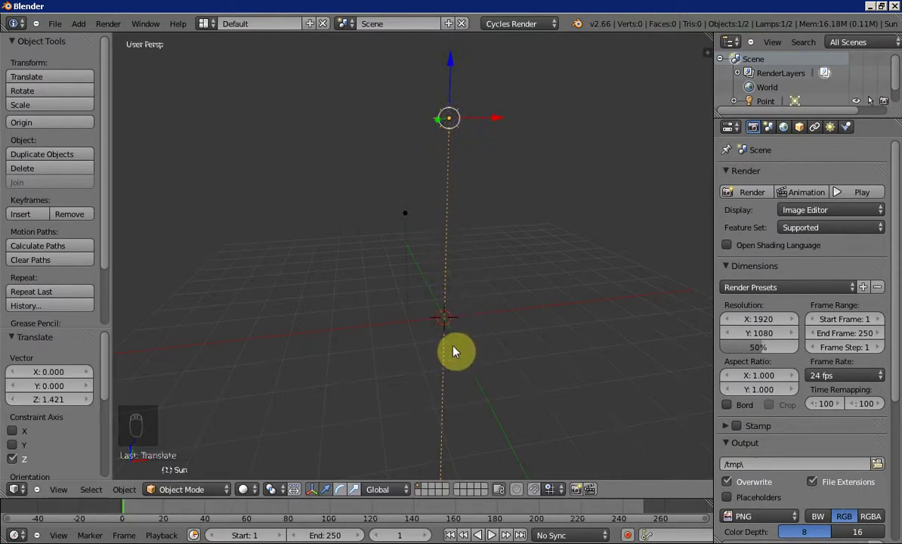
pyautogui.moveTo(500, 194); pyautogui.dragTo(505, 180)
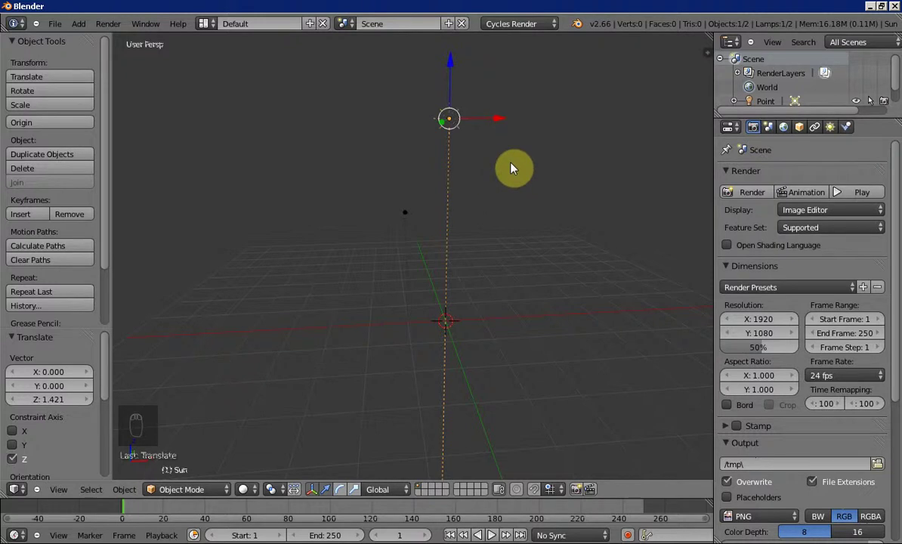
pyautogui.moveTo(459, 87); pyautogui.dragTo(505, 232)
pyautogui.middleClick(505, 232)
# Swing the point lamp's orientation, reset it with Alt+R and begin rotating it again.
pyautogui.press('r')
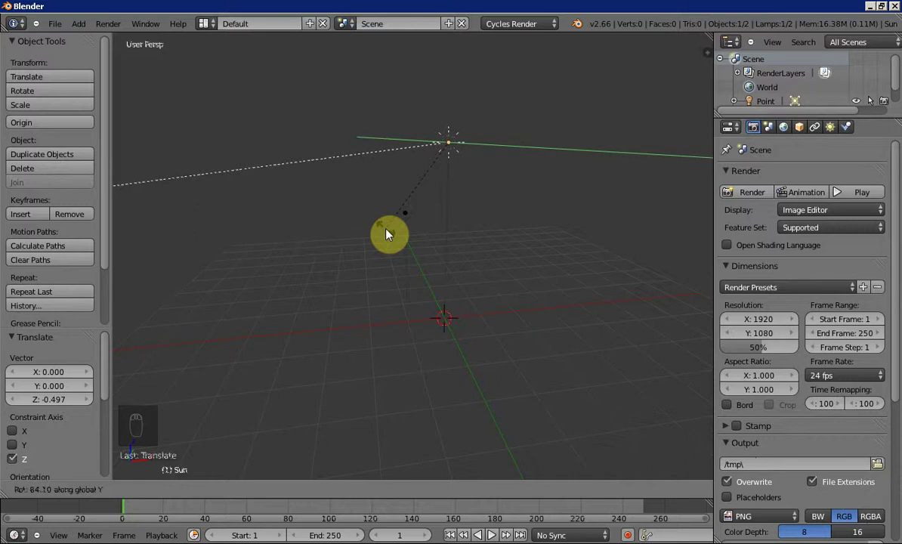
pyautogui.moveTo(390, 235); pyautogui.dragTo(407, 241)
pyautogui.press('alt+r')
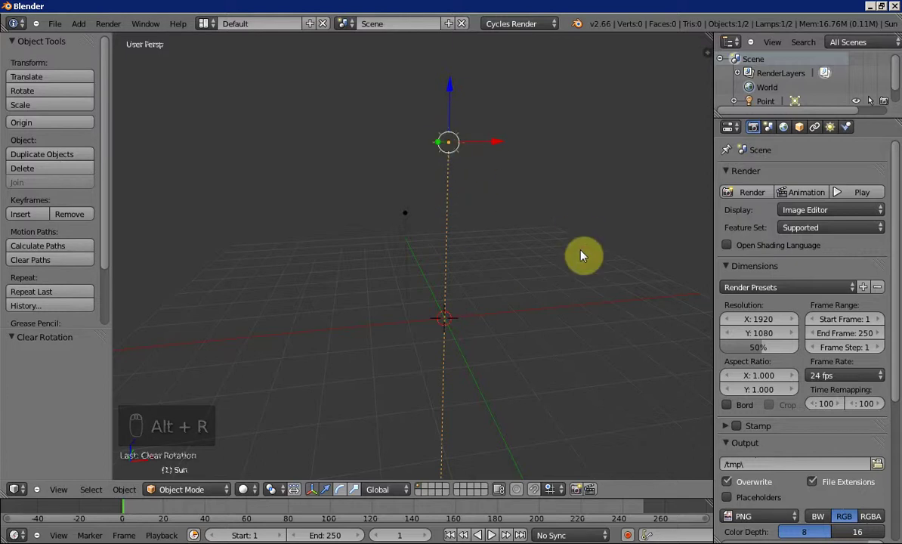
pyautogui.press('r')
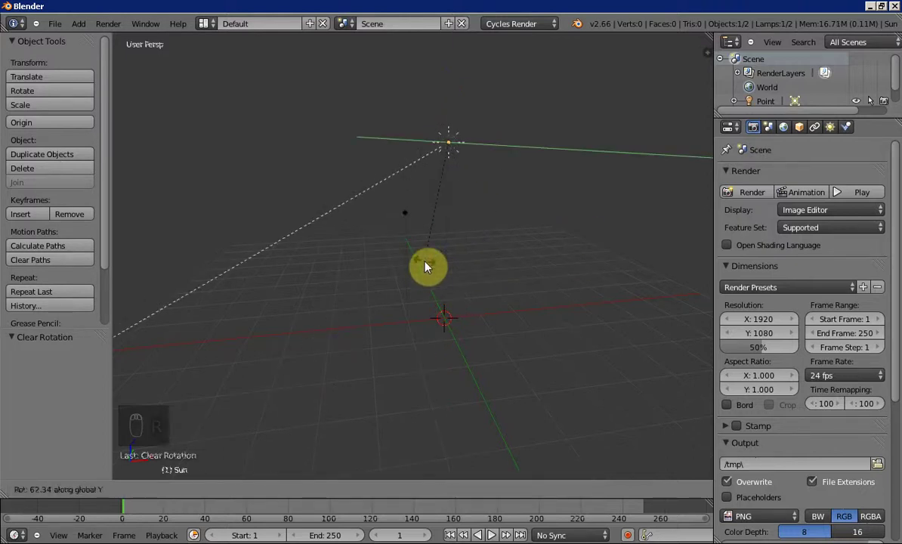
# Remove the point lamp, add a spot lamp and raise it above the grid.
pyautogui.press('a')
pyautogui.press('a')
pyautogui.press('x')
pyautogui.press('shift+a')
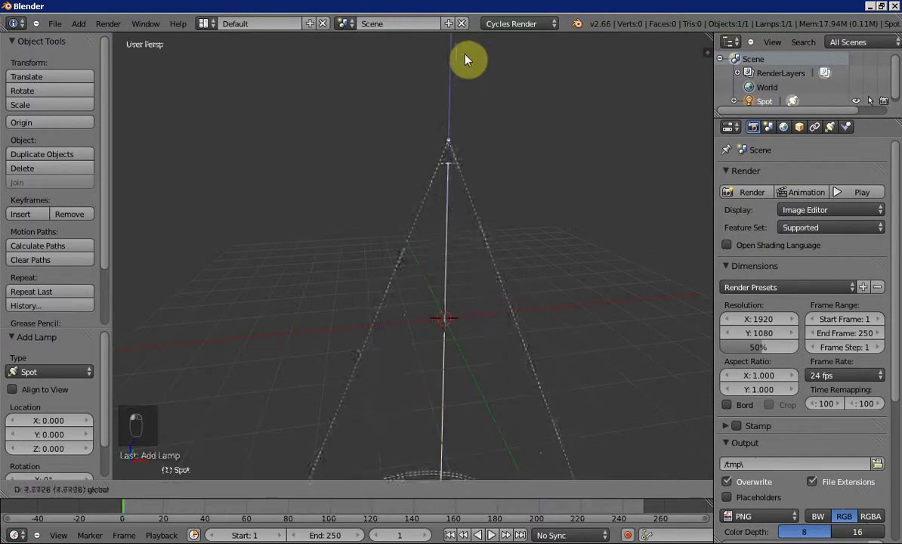
pyautogui.moveTo(525, 185); pyautogui.dragTo(368, 304)
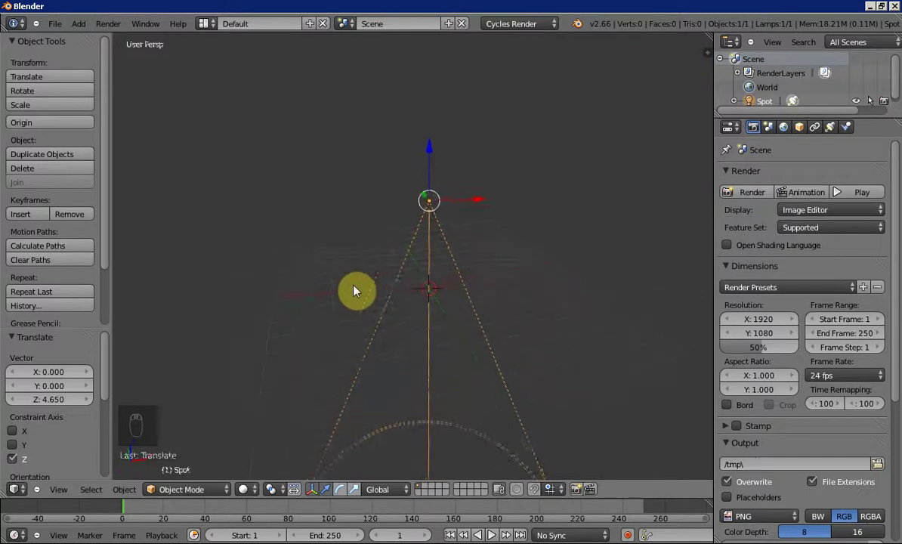
# Tilt the spot lamp and view its whole light cone from around and below.
pyautogui.moveTo(431, 99); pyautogui.dragTo(434, 52)
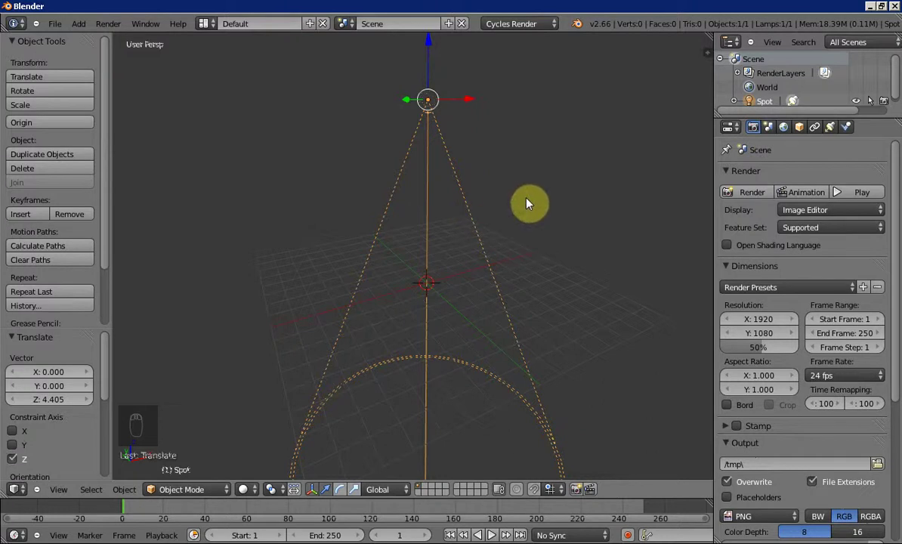
pyautogui.press('r')
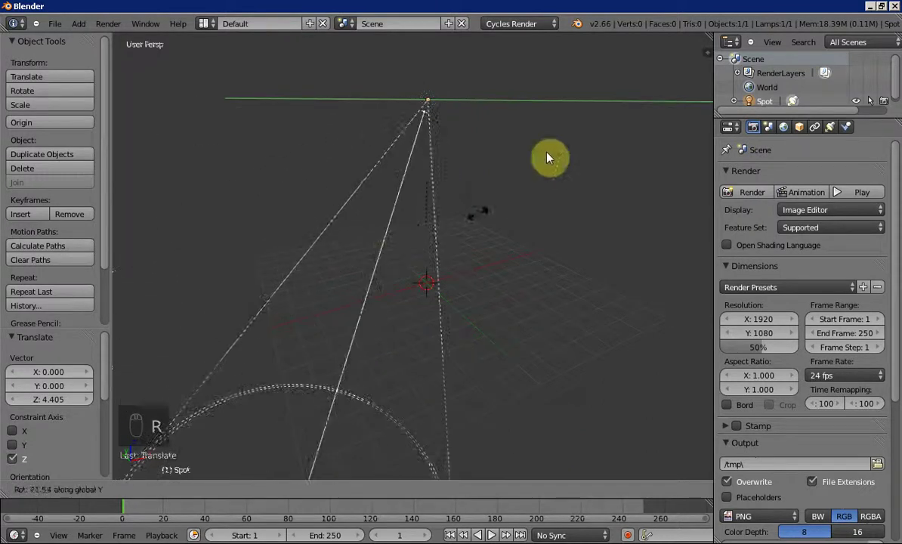
pyautogui.click(542, 179)
pyautogui.moveTo(478, 204); pyautogui.dragTo(472, 208)
pyautogui.middleClick(477, 181)
pyautogui.moveTo(441, 206); pyautogui.dragTo(352, 382)
pyautogui.moveTo(524, 320); pyautogui.dragTo(406, 197)
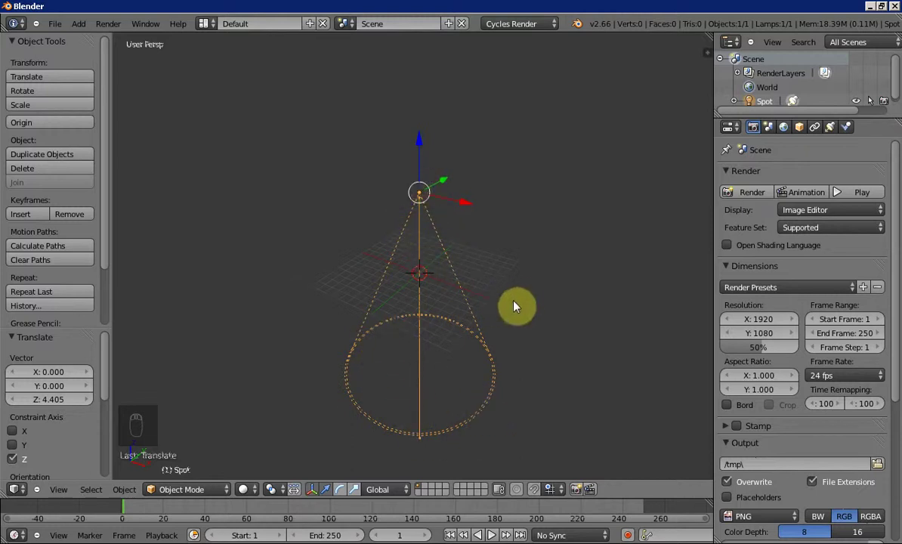
# Tilt the spot cone, tumble it freely with double R, then delete the spot lamp and bring up the Add menu.
pyautogui.press('r')
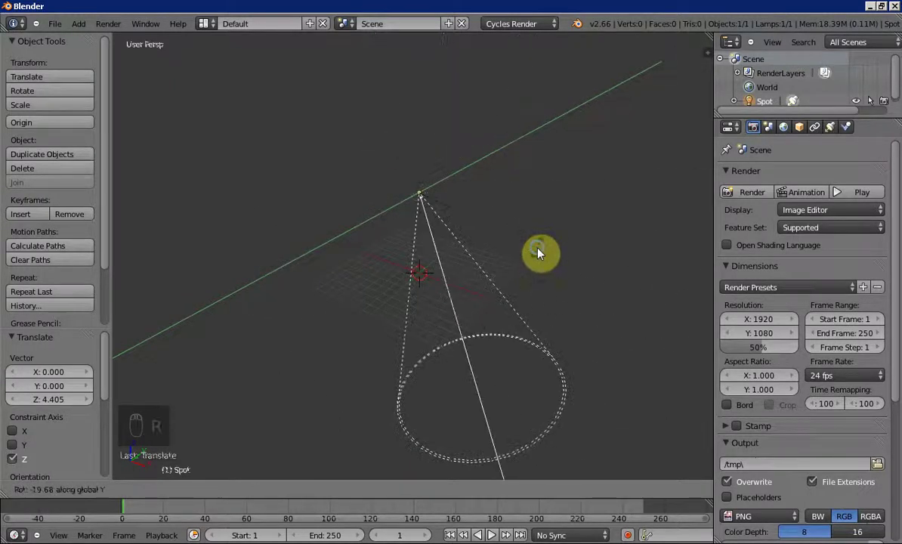
pyautogui.moveTo(521, 278); pyautogui.dragTo(554, 142)
pyautogui.press('r')
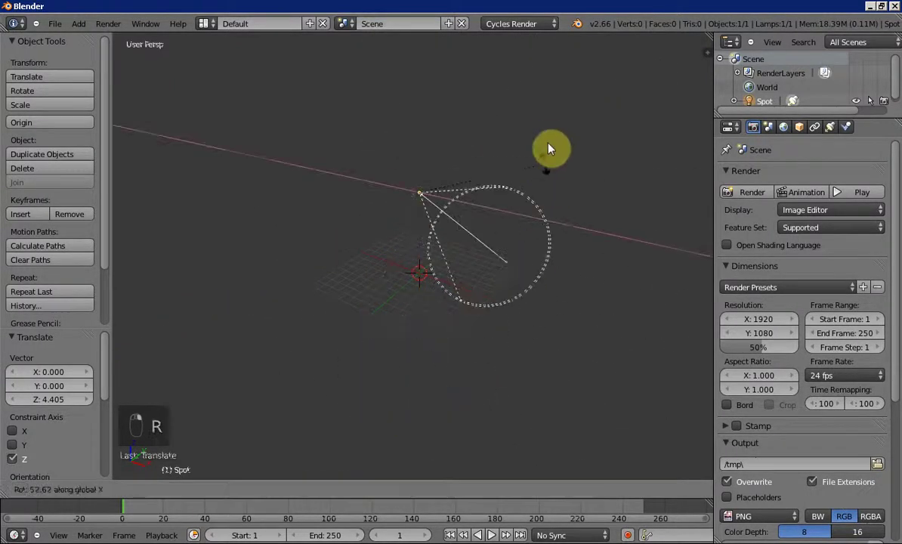
pyautogui.moveTo(464, 225); pyautogui.dragTo(422, 224)
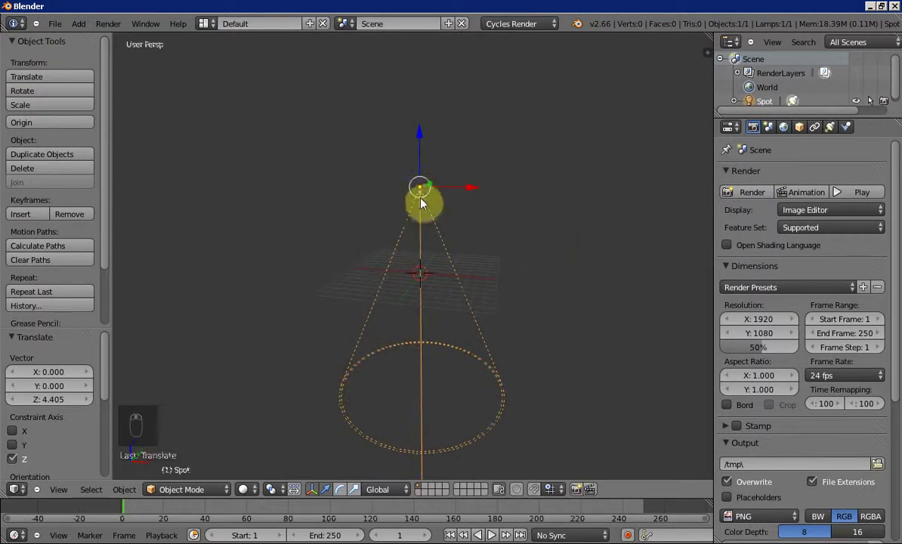
pyautogui.moveTo(520, 297); pyautogui.dragTo(543, 230)
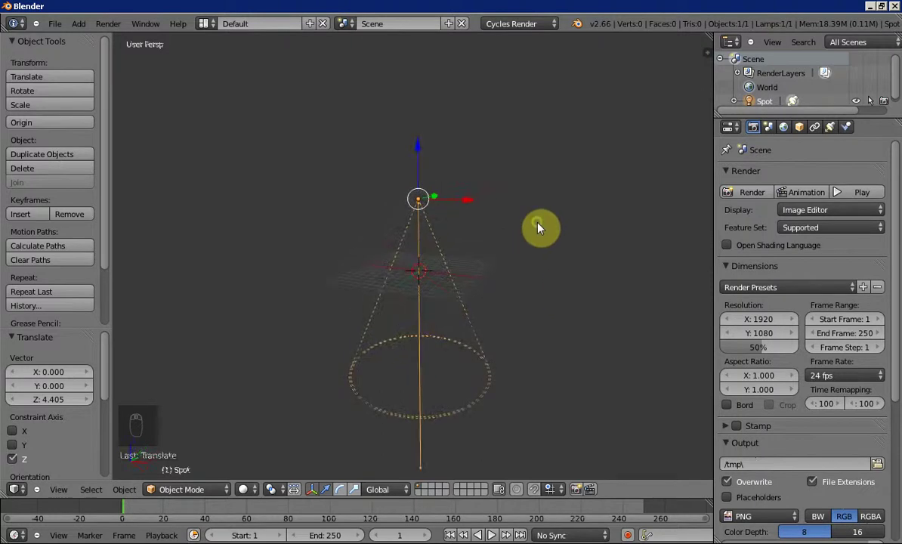
pyautogui.press('x')
pyautogui.press('shift+a')
# Add a hemi lamp from the Lamp list and raise it high above the grid.
pyautogui.click(443, 299)
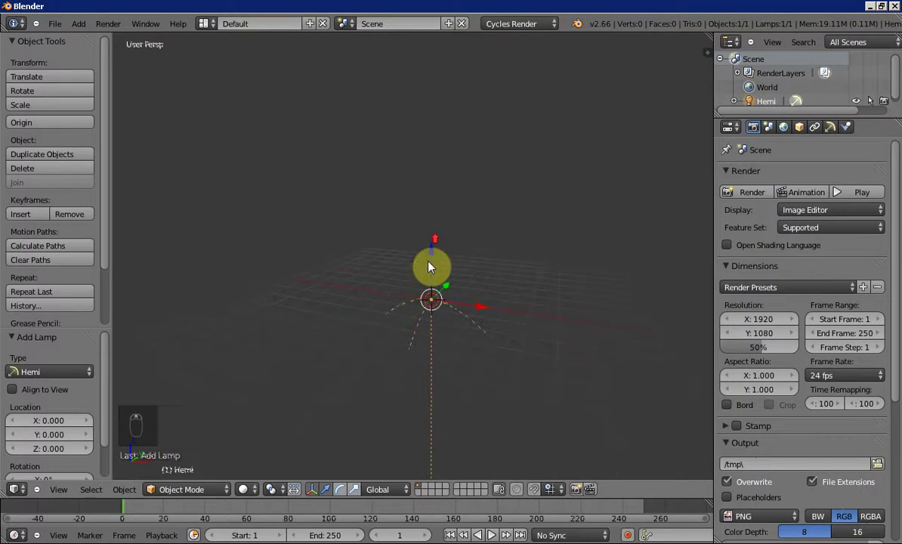
pyautogui.moveTo(441, 196); pyautogui.dragTo(312, 207)
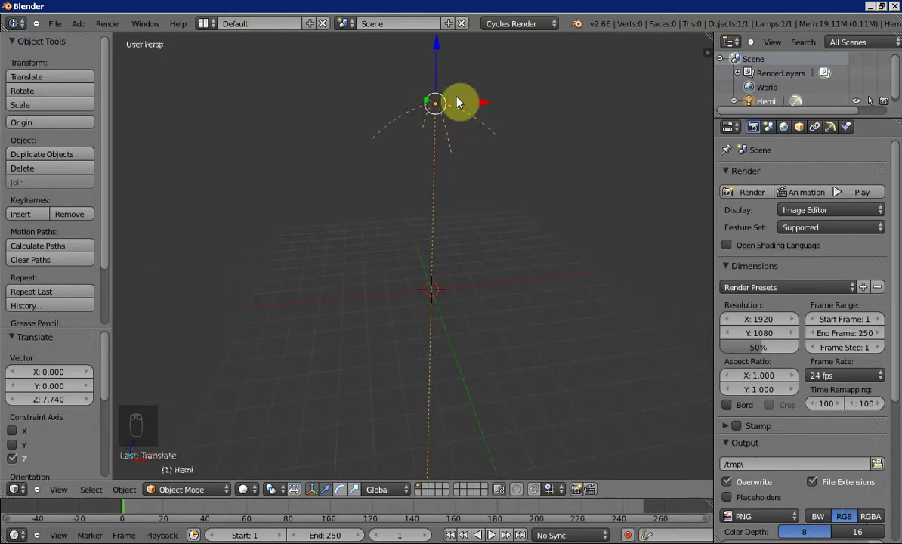
# Bring up the Add menu to pick another lamp type.
pyautogui.press('shift+a')
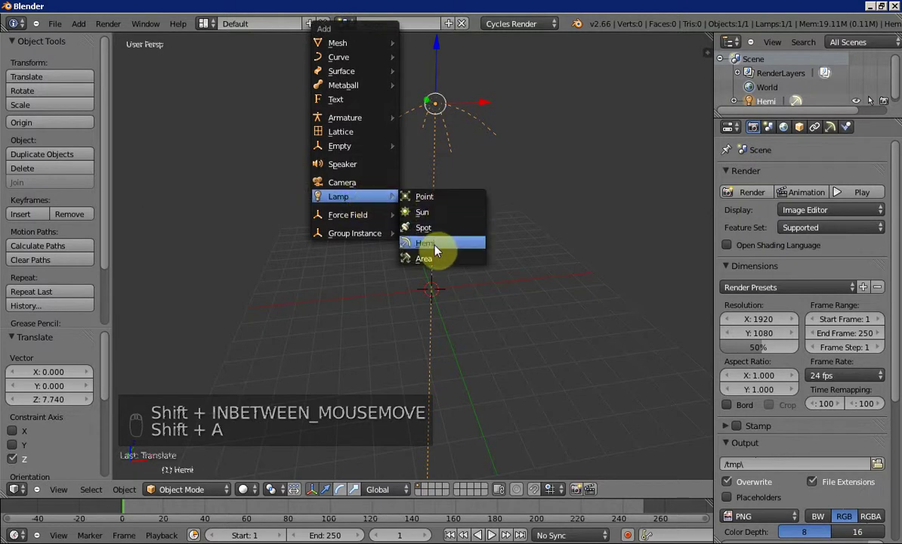
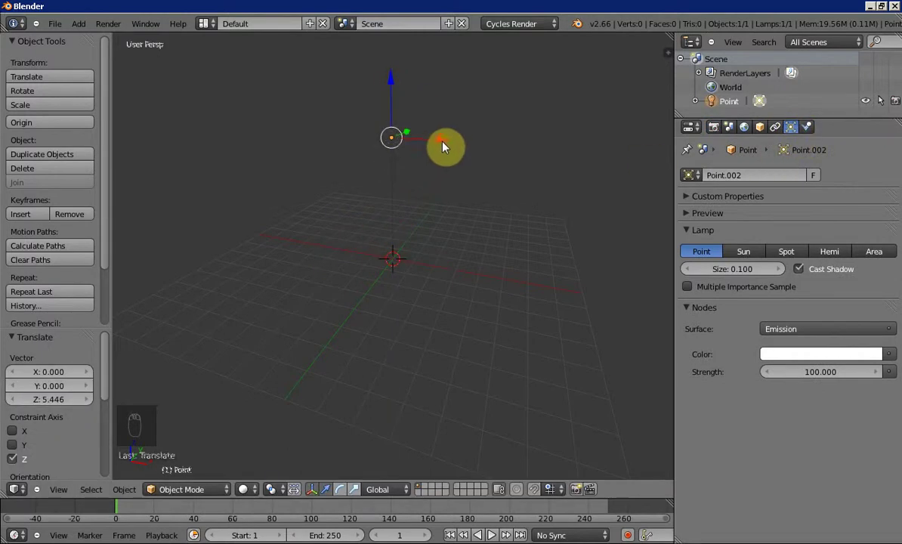
pyautogui.moveTo(690, 216); pyautogui.dragTo(745, 312)
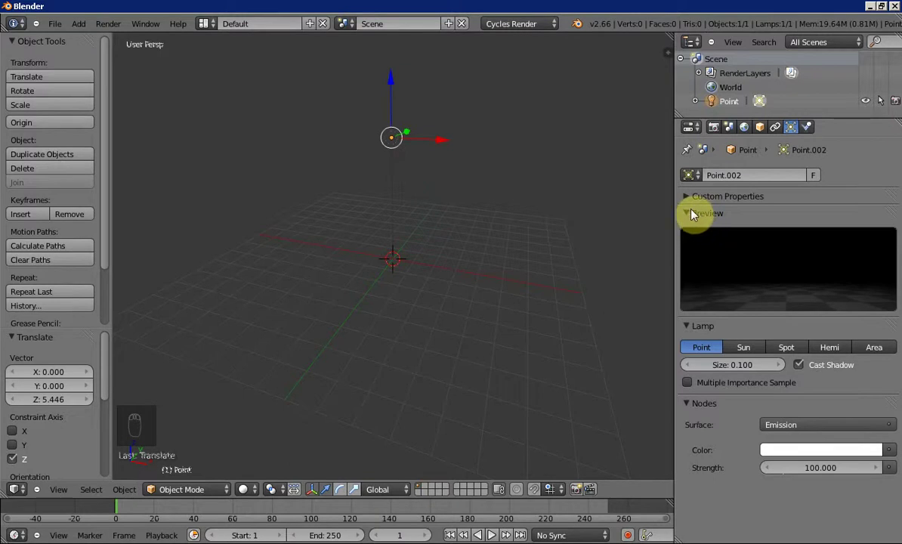
pyautogui.moveTo(691, 214); pyautogui.dragTo(855, 297)
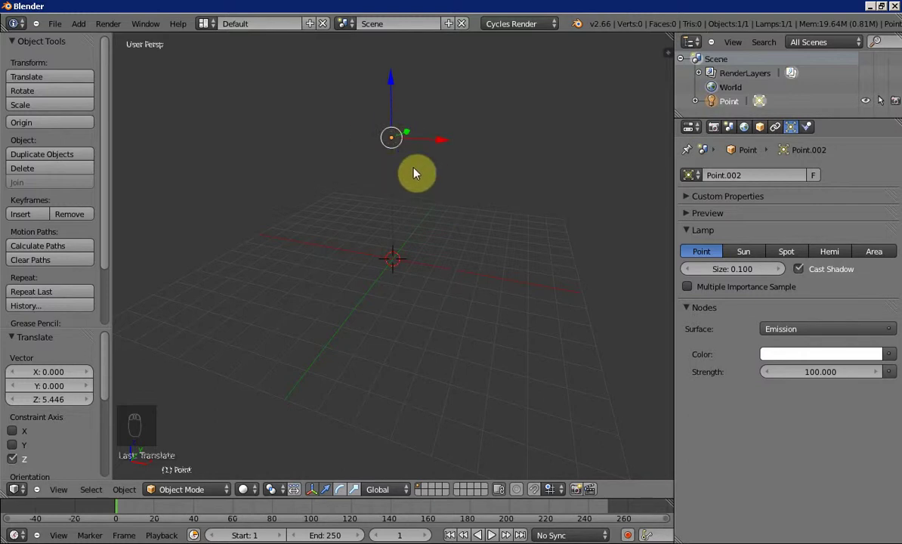
pyautogui.moveTo(769, 254); pyautogui.dragTo(769, 278)
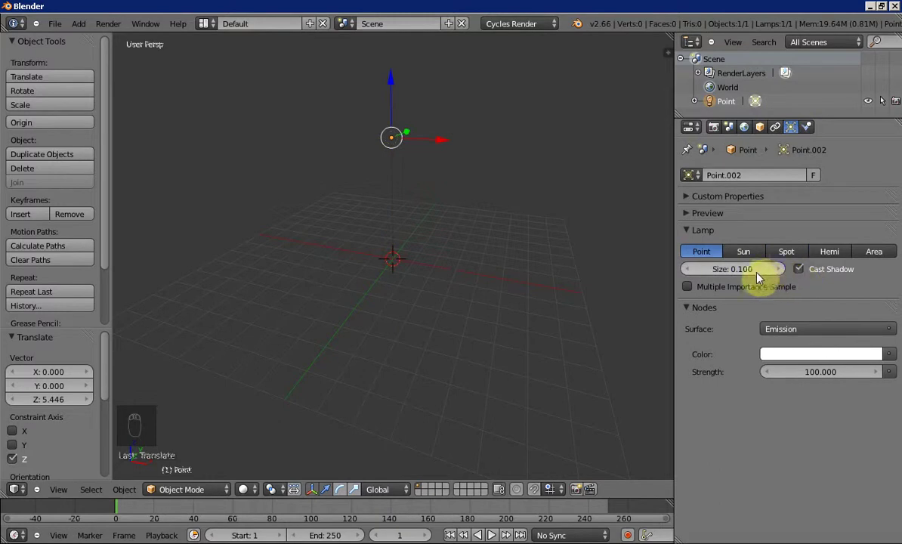
pyautogui.moveTo(785, 256); pyautogui.dragTo(719, 283)
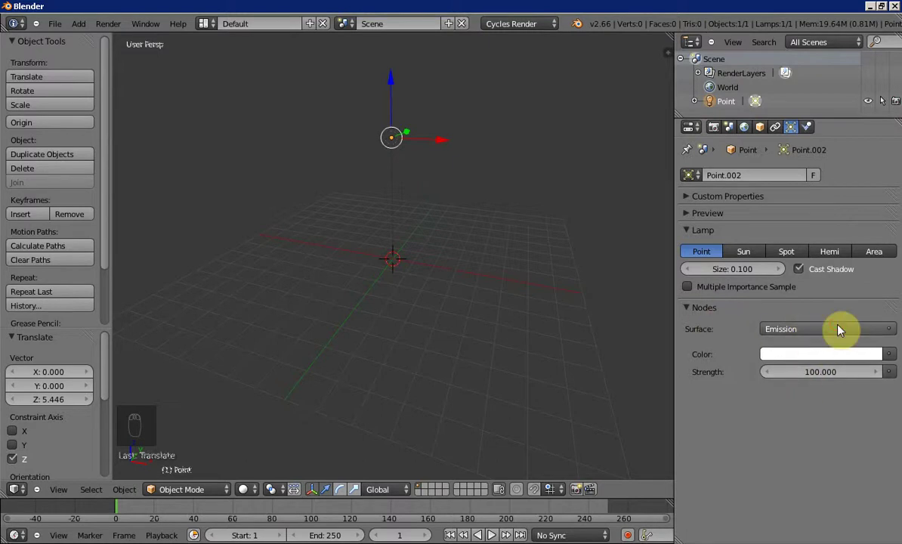
pyautogui.moveTo(844, 330); pyautogui.dragTo(819, 364)
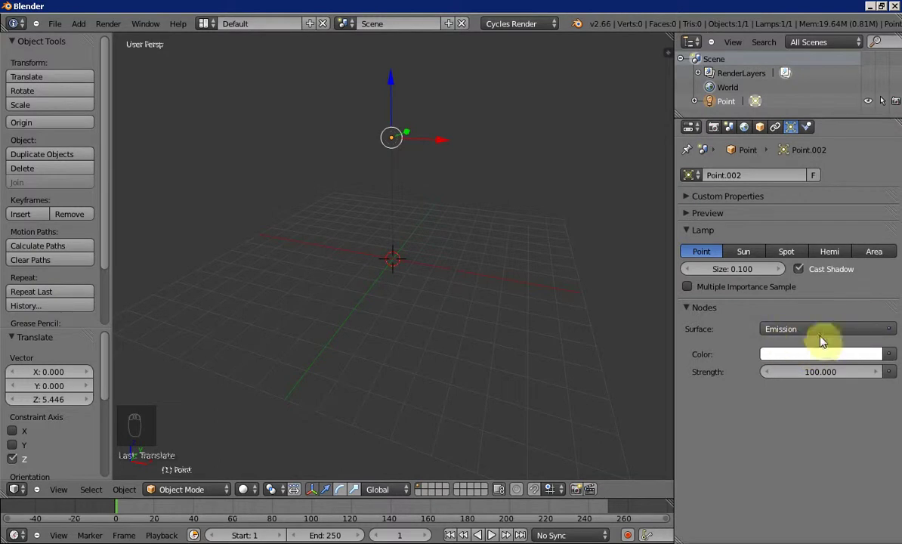
pyautogui.moveTo(809, 334); pyautogui.dragTo(719, 365)
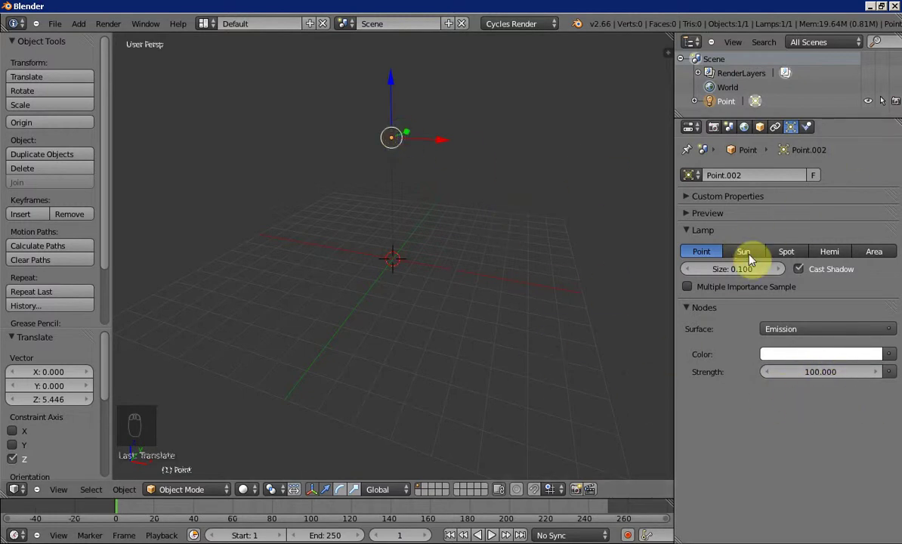
# Set the spot lamp's Size to about 46.8° and Blend to 0.5, with Show Cone displaying it in the viewport.
pyautogui.moveTo(754, 260); pyautogui.dragTo(789, 256)
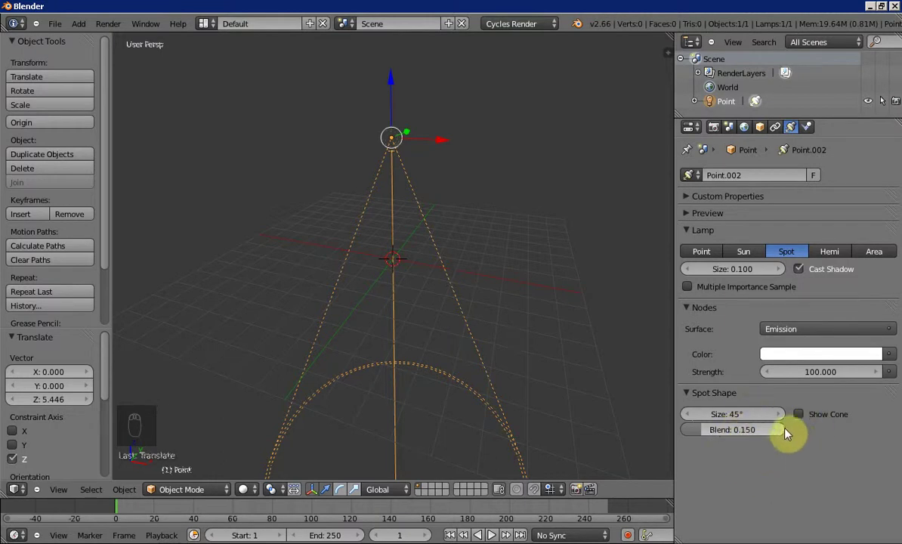
pyautogui.moveTo(495, 336); pyautogui.dragTo(414, 367)
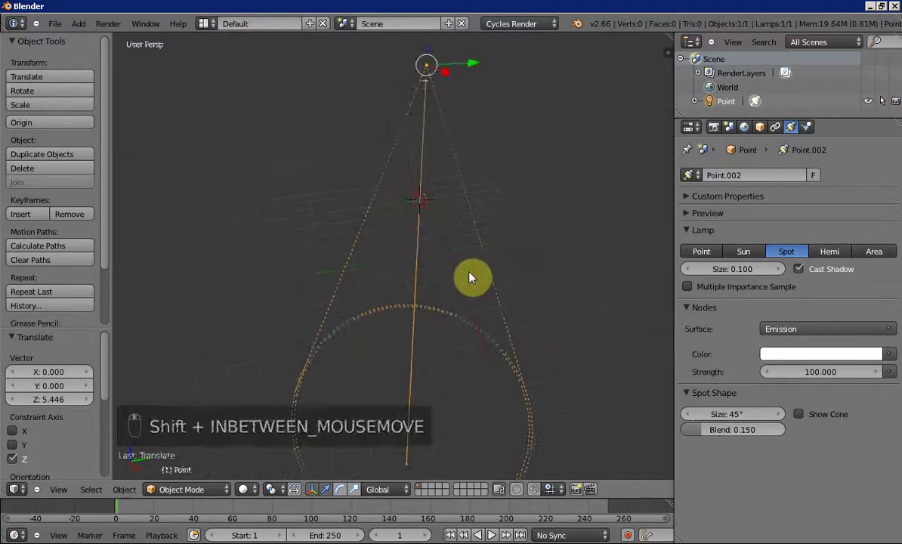
pyautogui.moveTo(748, 420); pyautogui.dragTo(746, 429)
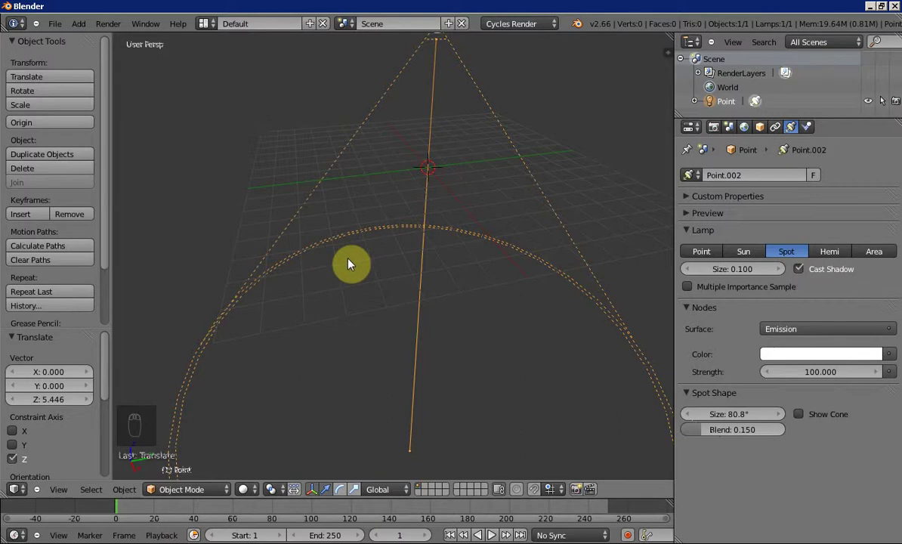
pyautogui.moveTo(739, 436); pyautogui.dragTo(386, 315)
pyautogui.moveTo(386, 314); pyautogui.dragTo(759, 431)
pyautogui.click(720, 421)
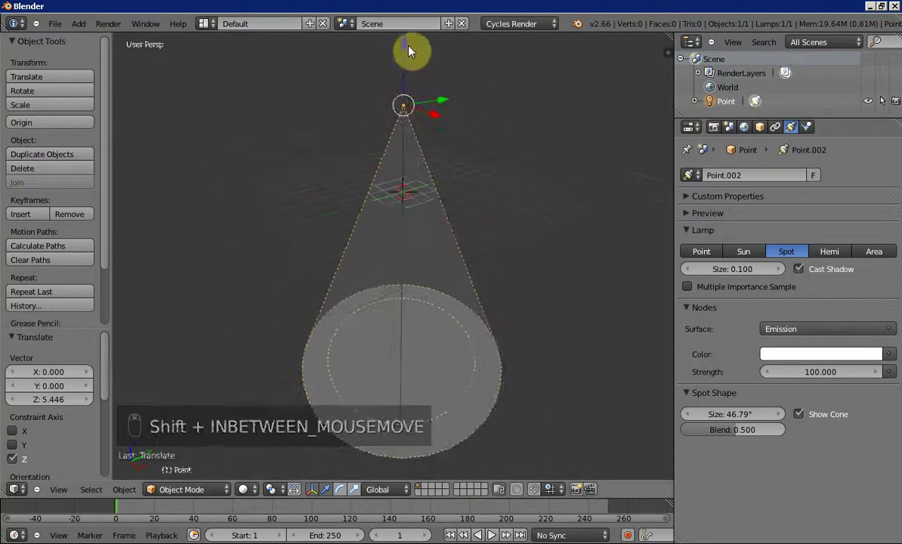
pyautogui.moveTo(404, 106); pyautogui.dragTo(479, 244)
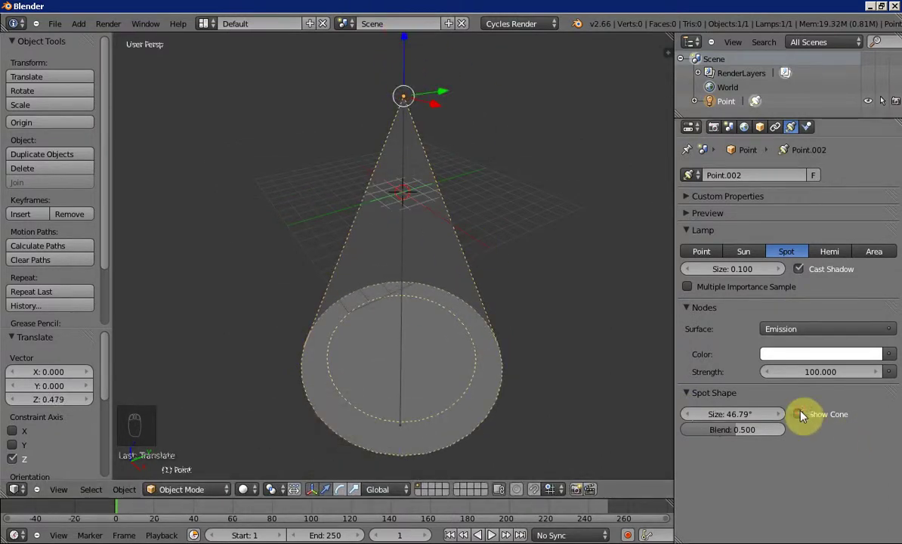
# Switch the lamp to Hemi, inspect it from several angles, then change it back to a Point light.
pyautogui.moveTo(805, 413); pyautogui.dragTo(799, 251)
pyautogui.moveTo(799, 251); pyautogui.dragTo(771, 302)
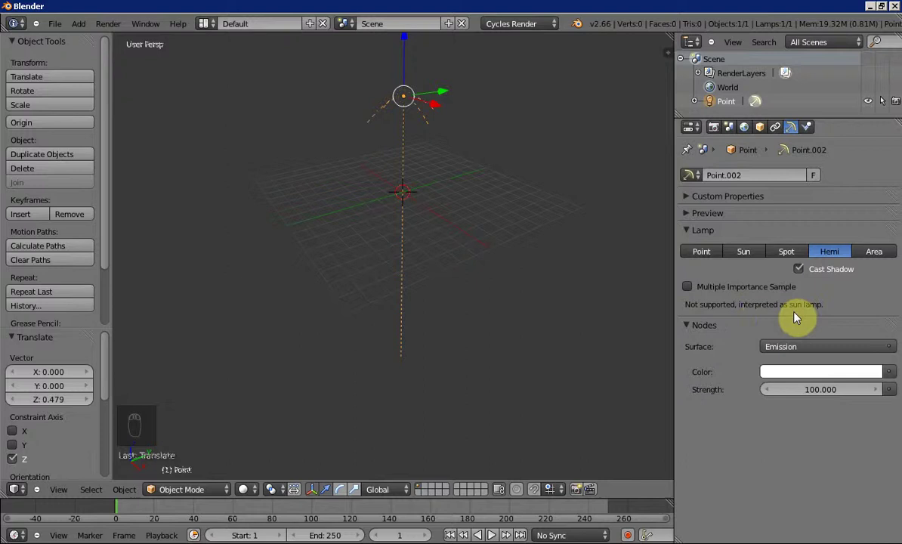
pyautogui.moveTo(438, 164); pyautogui.dragTo(417, 76)
pyautogui.moveTo(417, 76); pyautogui.dragTo(428, 91)
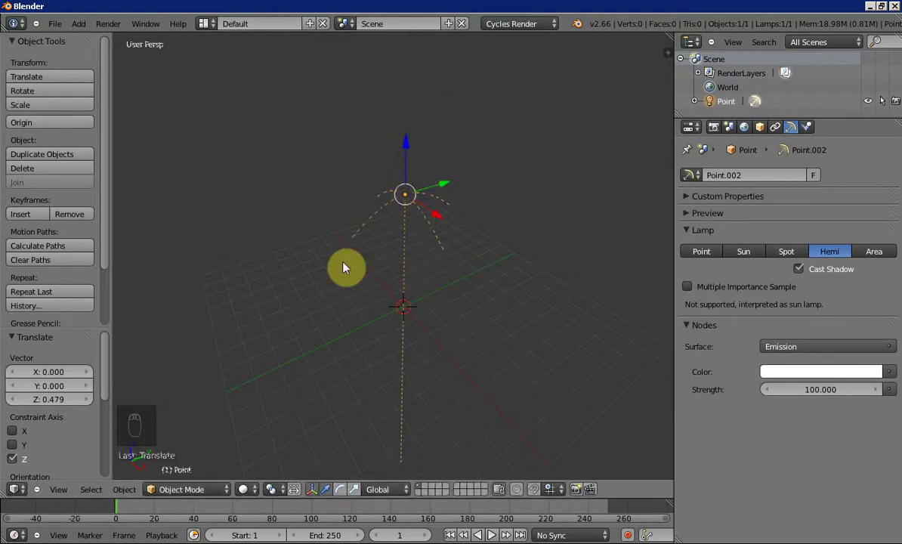
pyautogui.moveTo(359, 260); pyautogui.dragTo(395, 260)
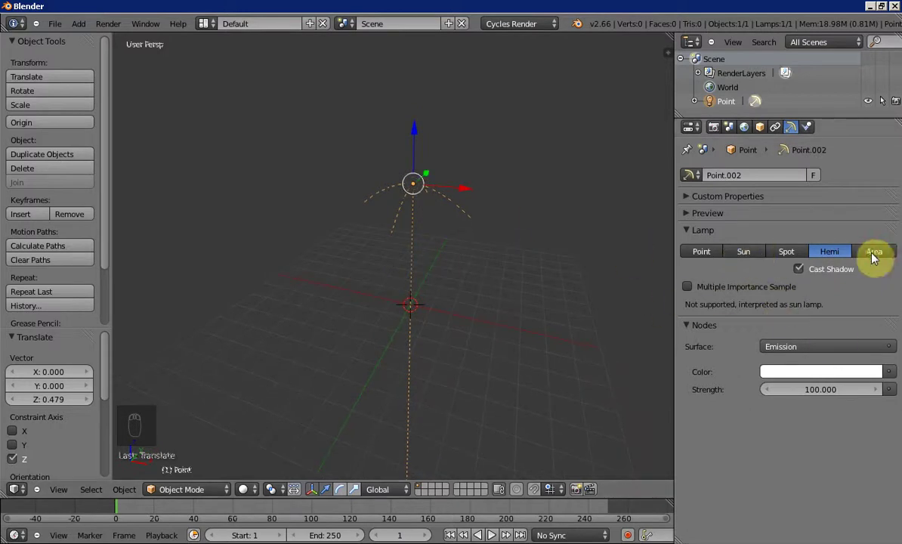
pyautogui.moveTo(846, 259); pyautogui.dragTo(514, 269)
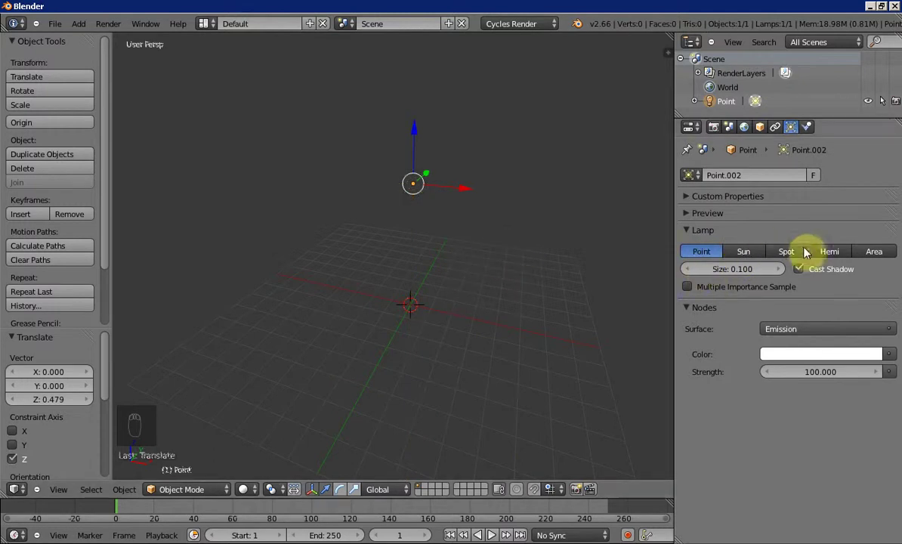
pyautogui.middleClick(440, 279)
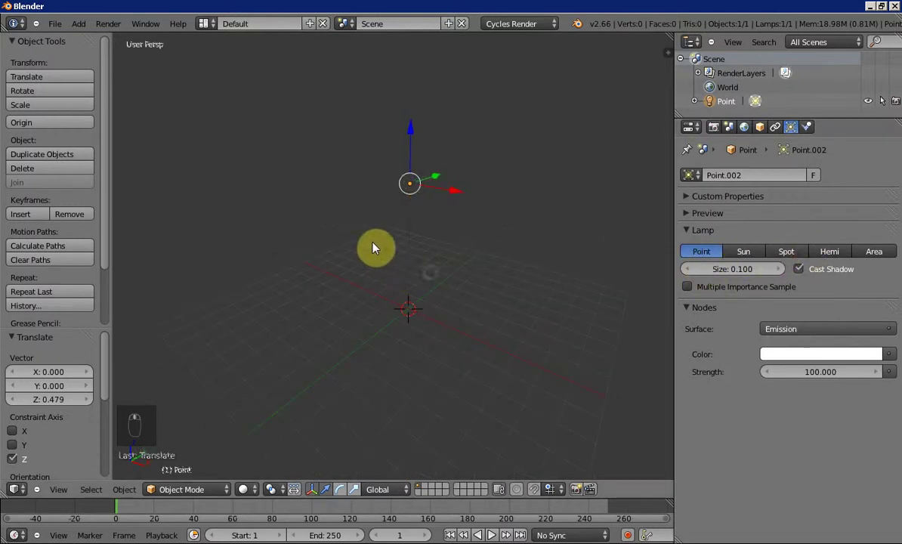
# Add a plane to the empty scene and give it a first enlargement.
pyautogui.press('x')
pyautogui.press('shift+a')
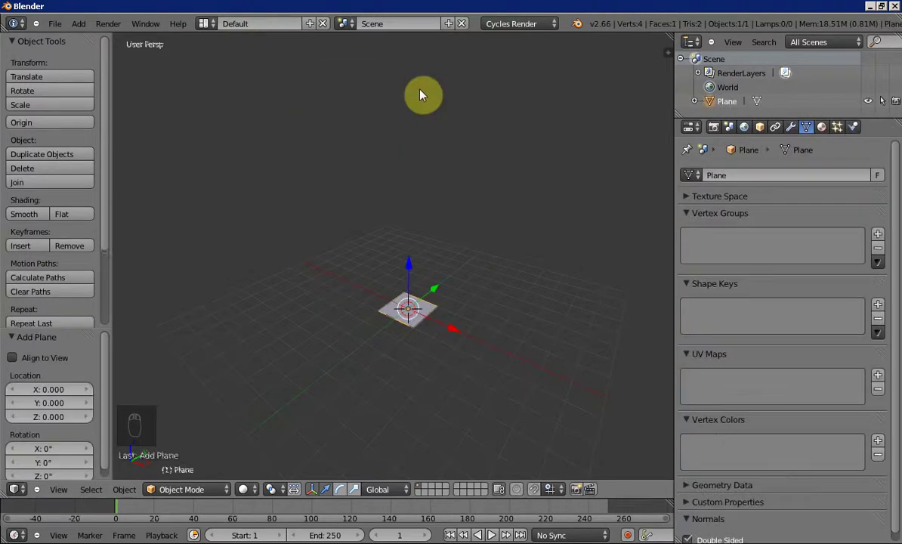
pyautogui.moveTo(426, 276); pyautogui.dragTo(460, 257)
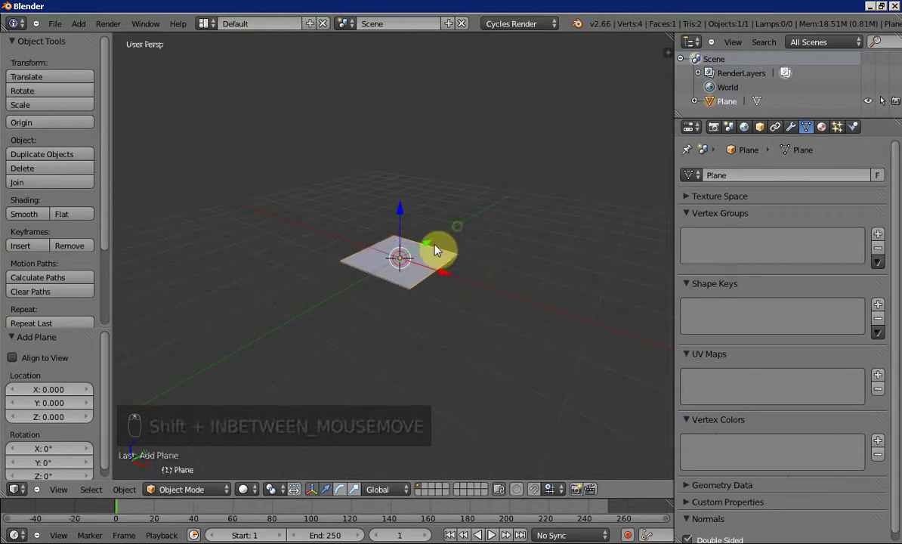
pyautogui.moveTo(422, 258); pyautogui.dragTo(476, 247)
pyautogui.moveTo(470, 255); pyautogui.dragTo(470, 254)
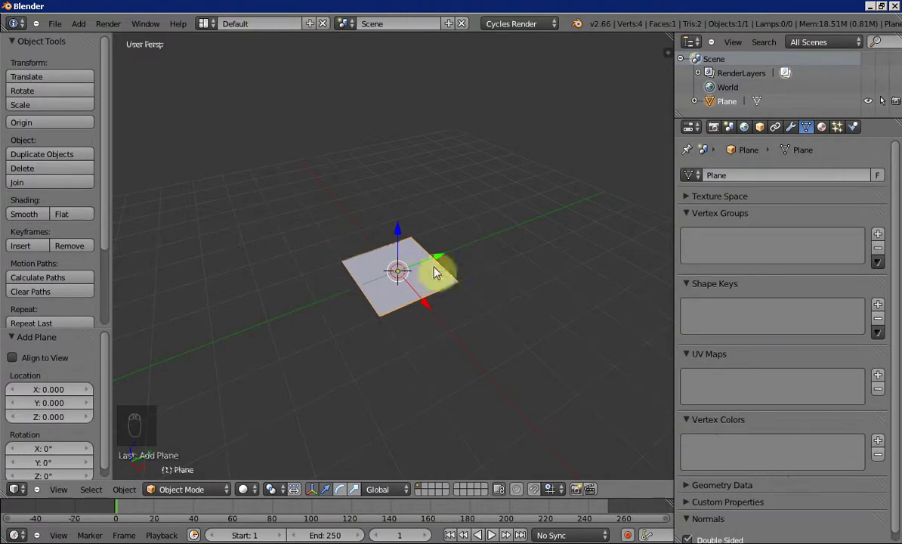
# Scale the plane up further into a large floor.
pyautogui.moveTo(385, 298); pyautogui.dragTo(390, 266)
pyautogui.moveTo(428, 297); pyautogui.dragTo(825, 128)
pyautogui.moveTo(826, 128); pyautogui.dragTo(830, 136)
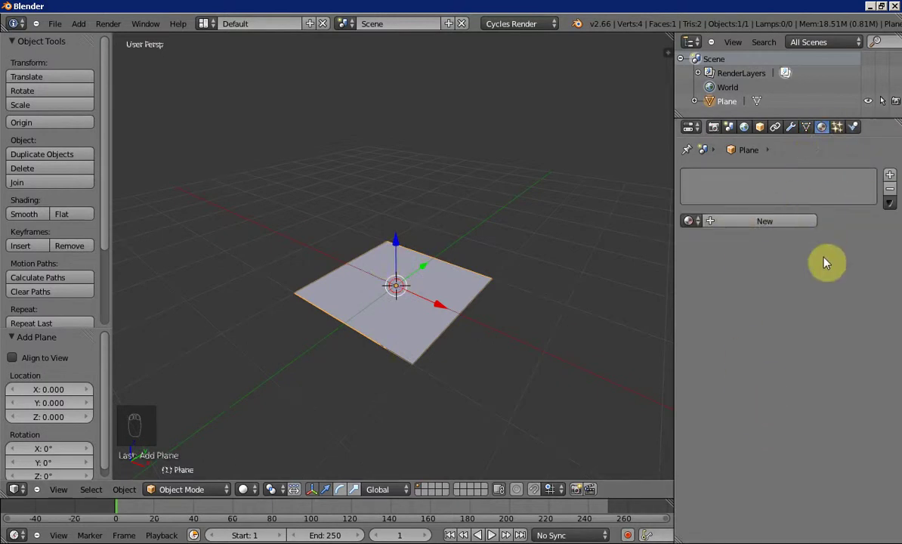
# Give the plane a new white Diffuse BSDF material and set viewport shading to Rendered.
pyautogui.moveTo(726, 226); pyautogui.dragTo(533, 329)
pyautogui.moveTo(533, 329); pyautogui.dragTo(789, 311)
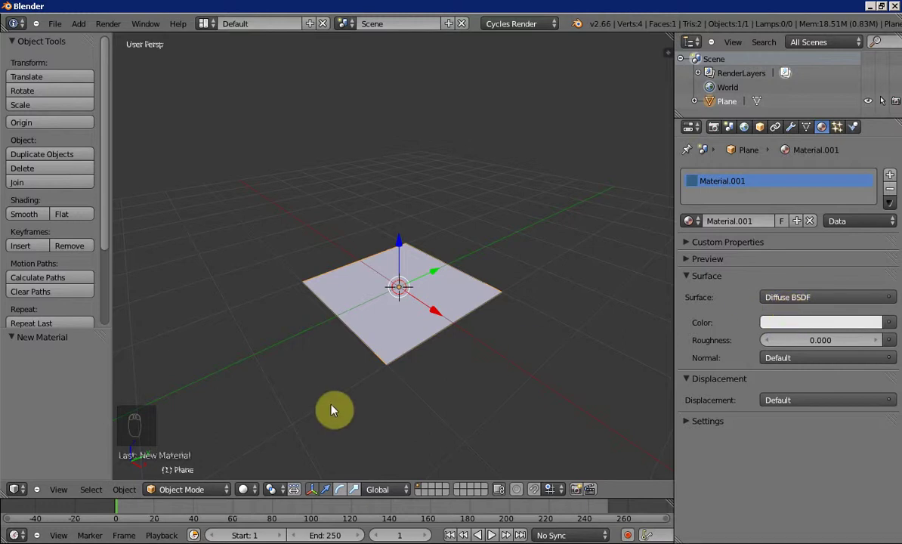
pyautogui.click(256, 487)
pyautogui.click(267, 420)
pyautogui.click(267, 401)
# Change the plane's surface shader to Emission at strength 1 so it glows white.
pyautogui.moveTo(453, 358); pyautogui.dragTo(439, 352)
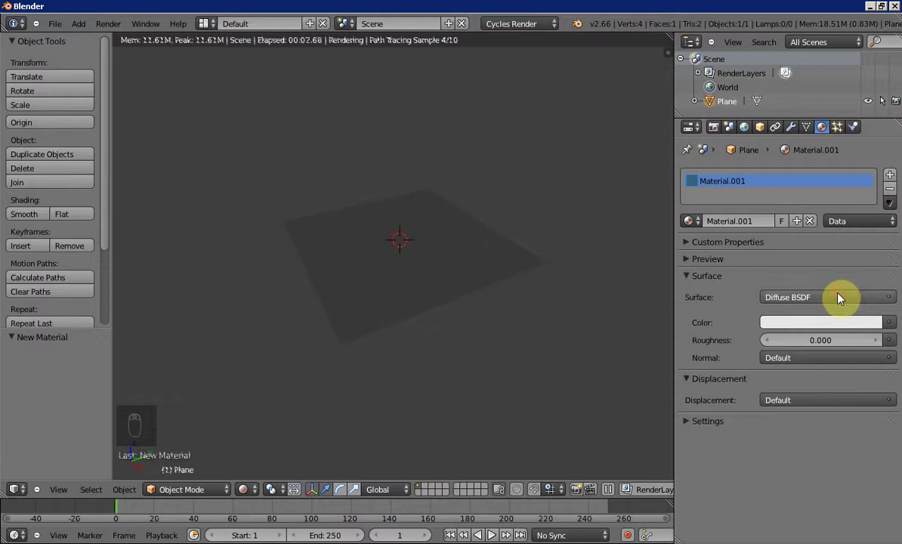
pyautogui.moveTo(844, 298); pyautogui.dragTo(844, 298)
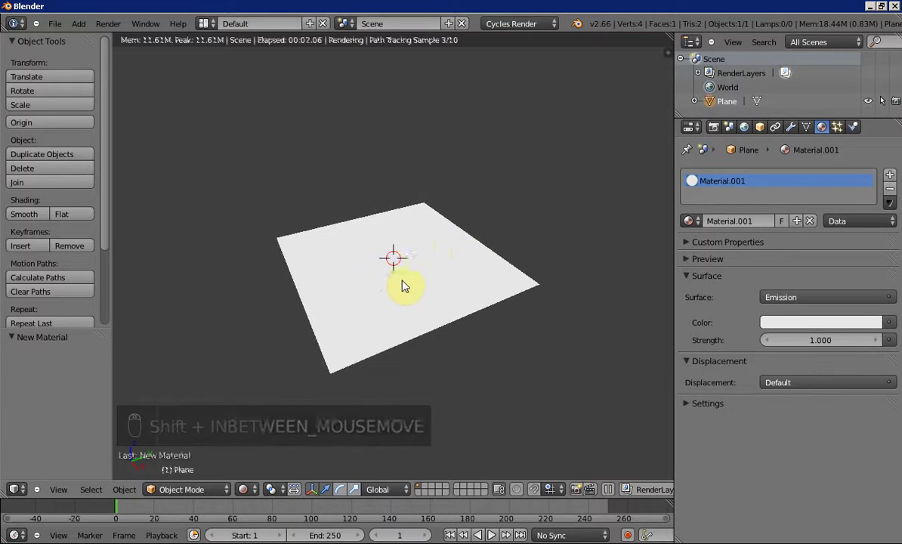
# Add a cube and shrink it to fit on the glowing plane.
pyautogui.press('shift+a')
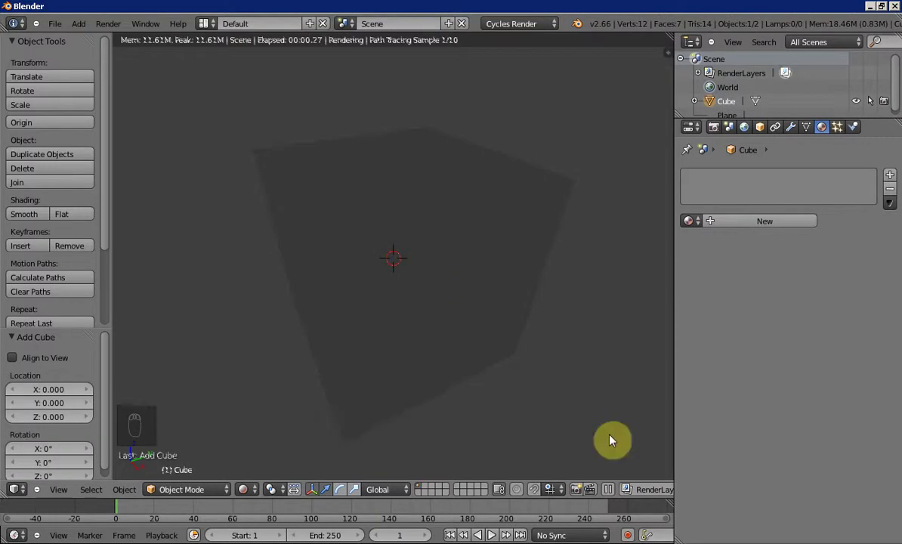
pyautogui.press('s')
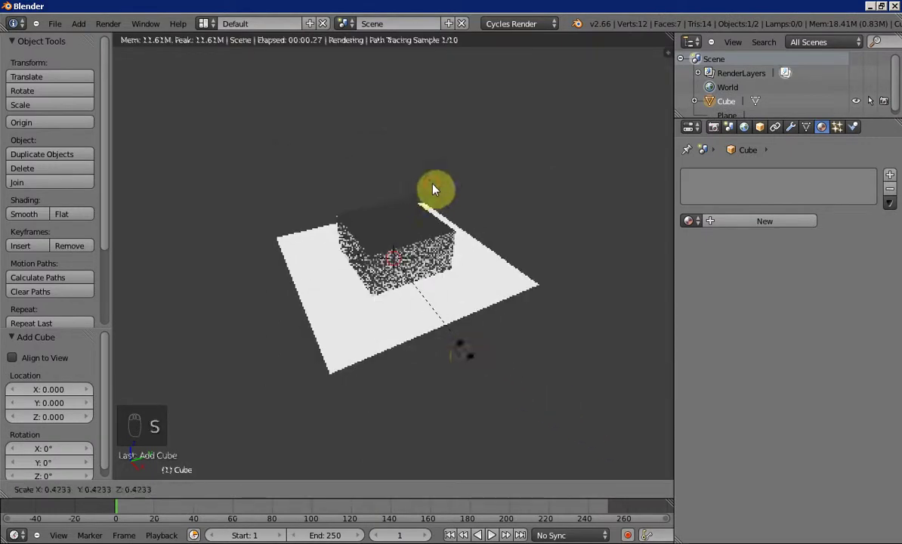
pyautogui.moveTo(399, 229); pyautogui.dragTo(416, 234)
# Lift the cube straight up above the plane and view it from the side.
pyautogui.press('g')
pyautogui.moveTo(512, 325); pyautogui.dragTo(480, 341)
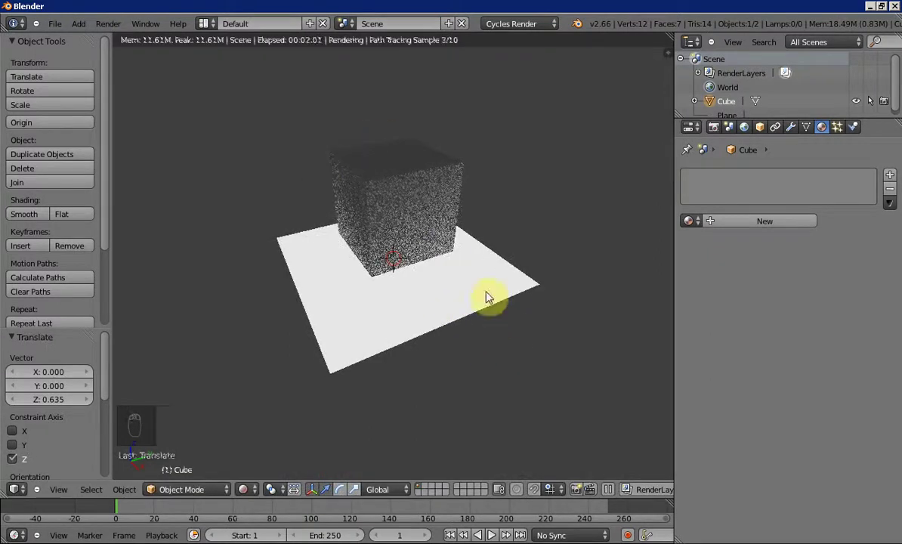
pyautogui.moveTo(412, 237); pyautogui.dragTo(402, 217)
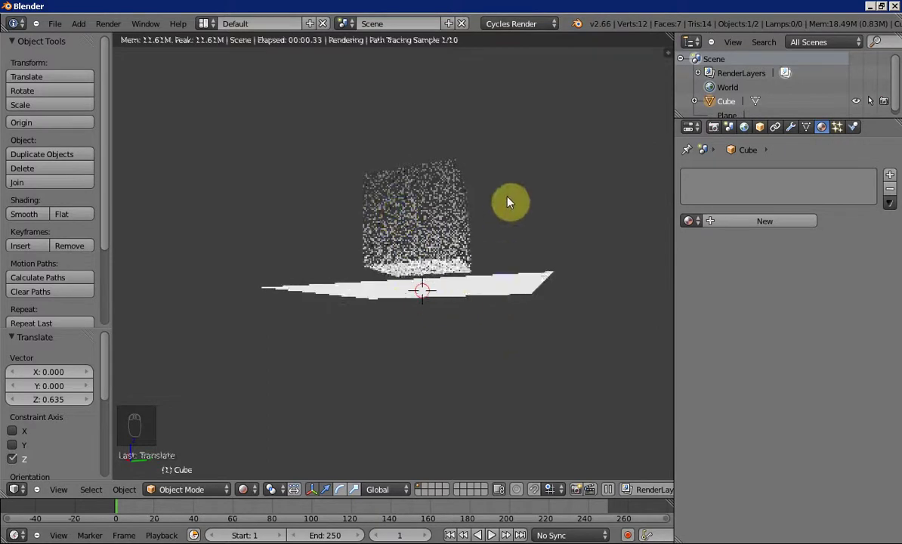
pyautogui.moveTo(493, 291); pyautogui.dragTo(524, 216)
# Select the plane, toggle its shader to Diffuse BSDF and back to Emission.
pyautogui.middleClick(525, 216)
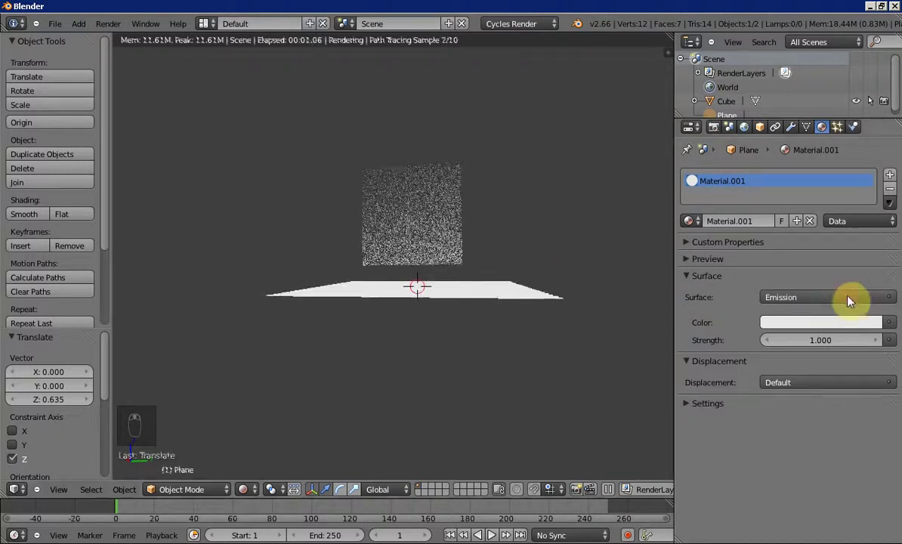
pyautogui.moveTo(853, 302); pyautogui.dragTo(714, 363)
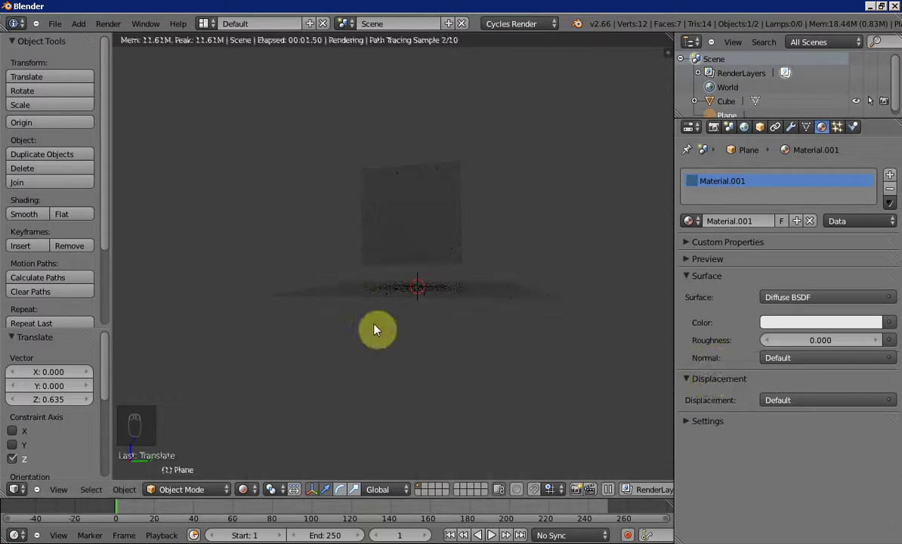
pyautogui.moveTo(381, 352); pyautogui.dragTo(721, 408)
pyautogui.moveTo(722, 409); pyautogui.dragTo(729, 470)
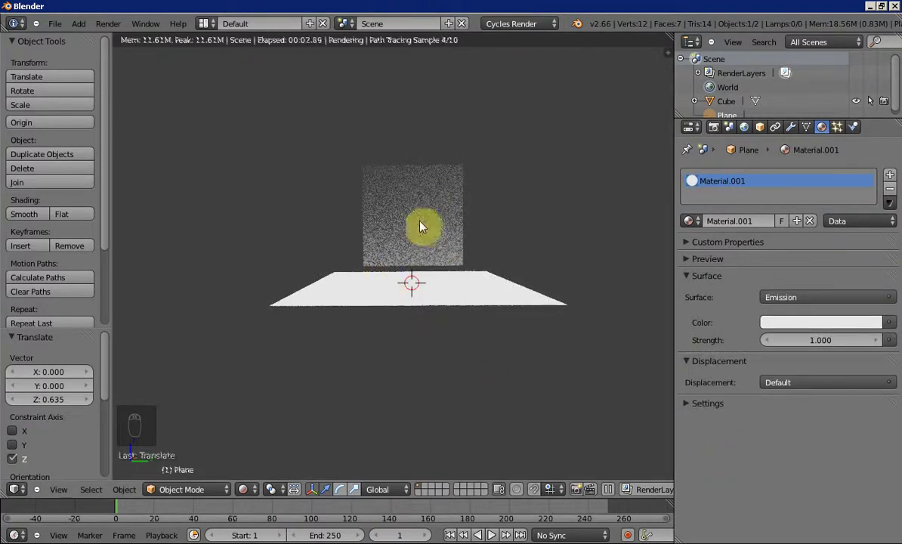
# Tint the plane's emitted light a pinkish red in the colour picker.
pyautogui.moveTo(784, 323); pyautogui.dragTo(816, 214)
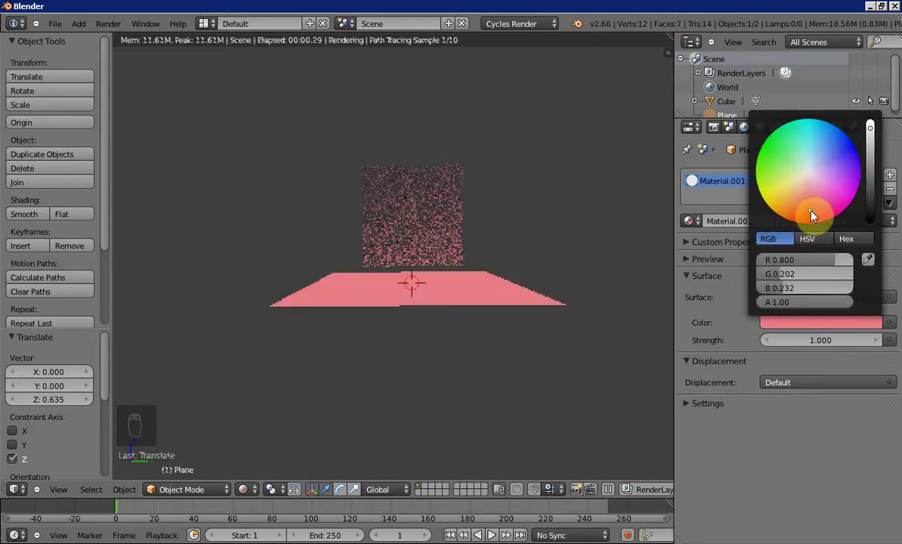
pyautogui.moveTo(820, 341); pyautogui.dragTo(820, 345)
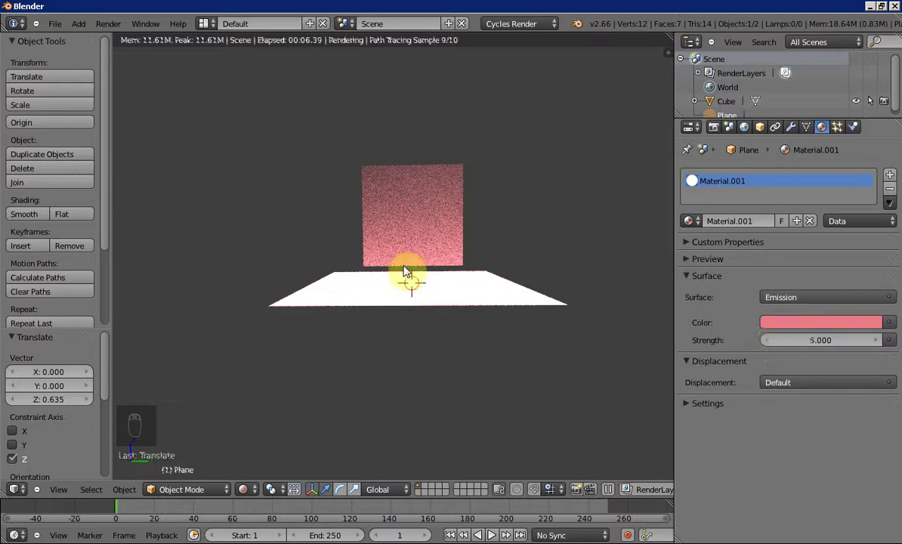
pyautogui.moveTo(316, 272); pyautogui.dragTo(331, 270)
# Leave rendered shading, select all objects and delete the plane and cube.
pyautogui.press('x')
pyautogui.press('z')
pyautogui.press('z')
pyautogui.press('x')
pyautogui.click(440, 300)
pyautogui.moveTo(417, 218); pyautogui.dragTo(499, 301)
pyautogui.press('x')
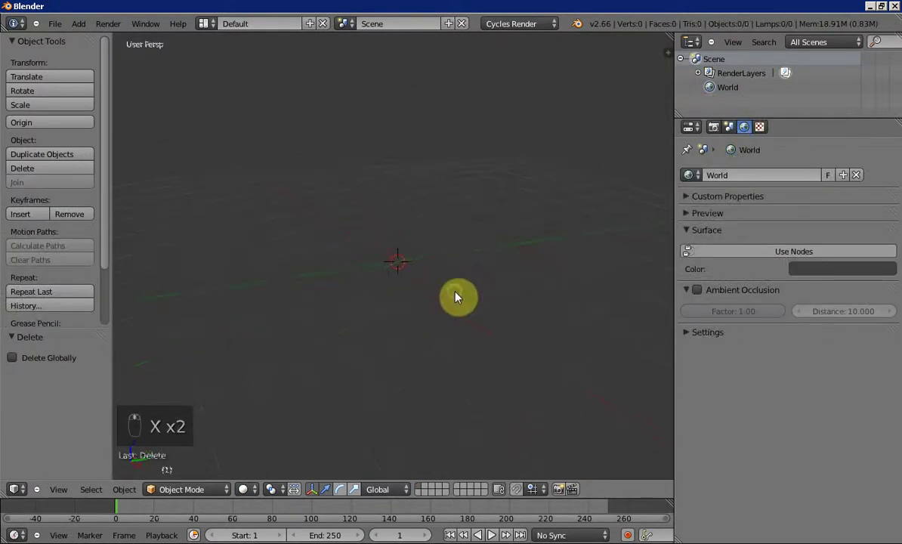
# Add a point lamp and raise it above the ground in front view.
pyautogui.middleClick(462, 298)
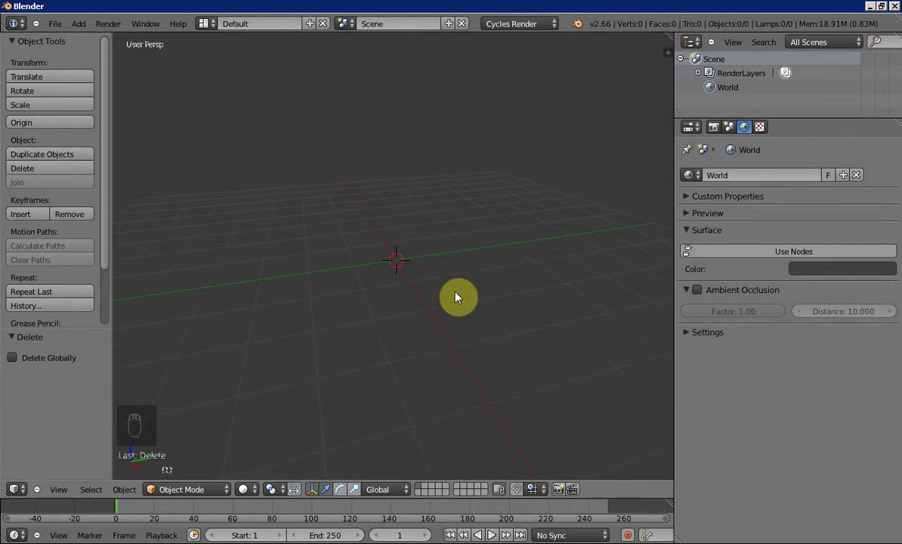
pyautogui.press('shift+a')
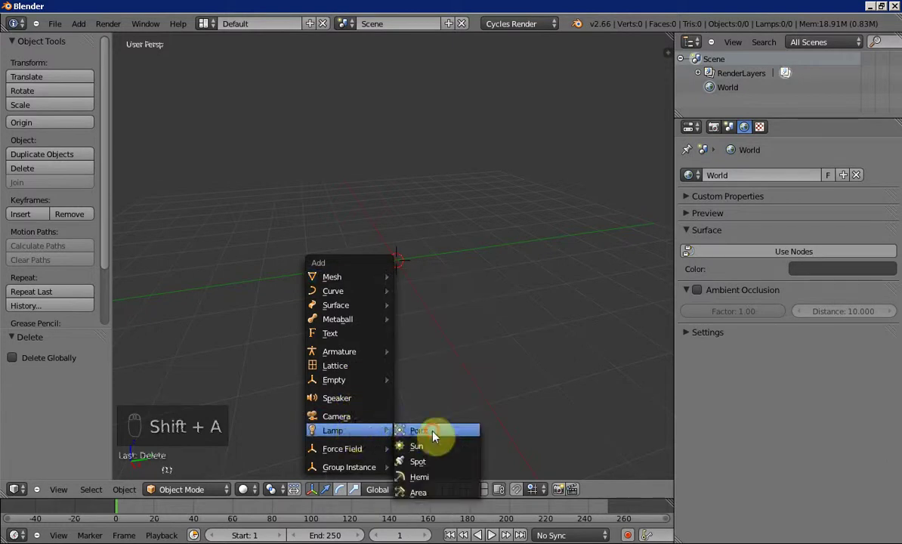
pyautogui.press('1')
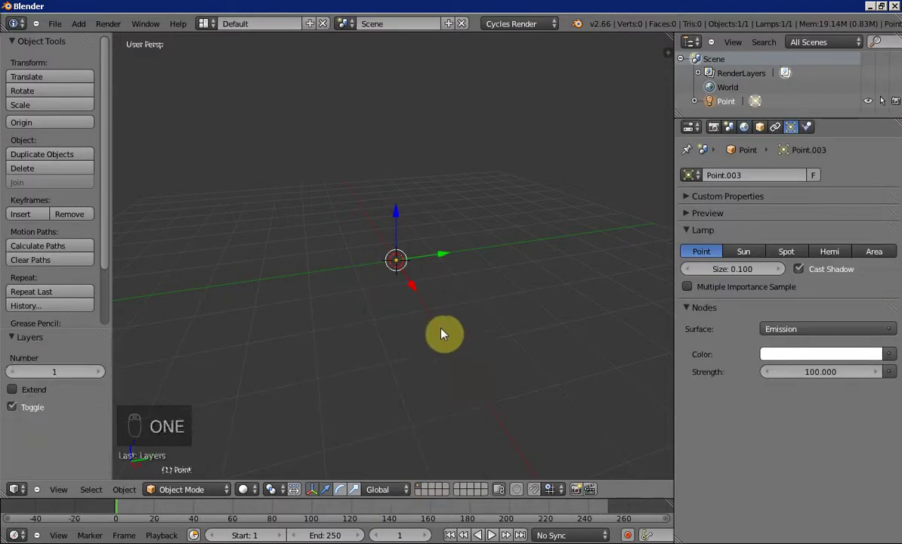
pyautogui.press('KP_1')
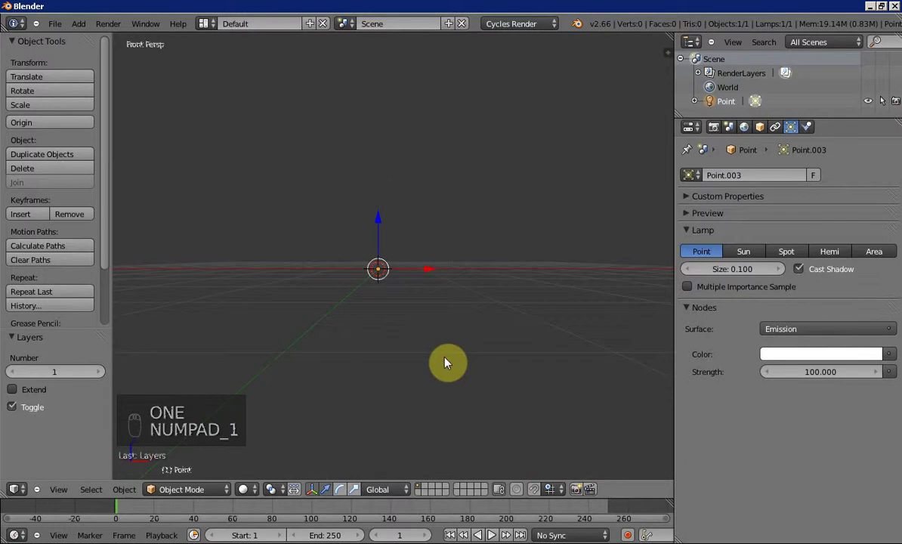
pyautogui.press('g')
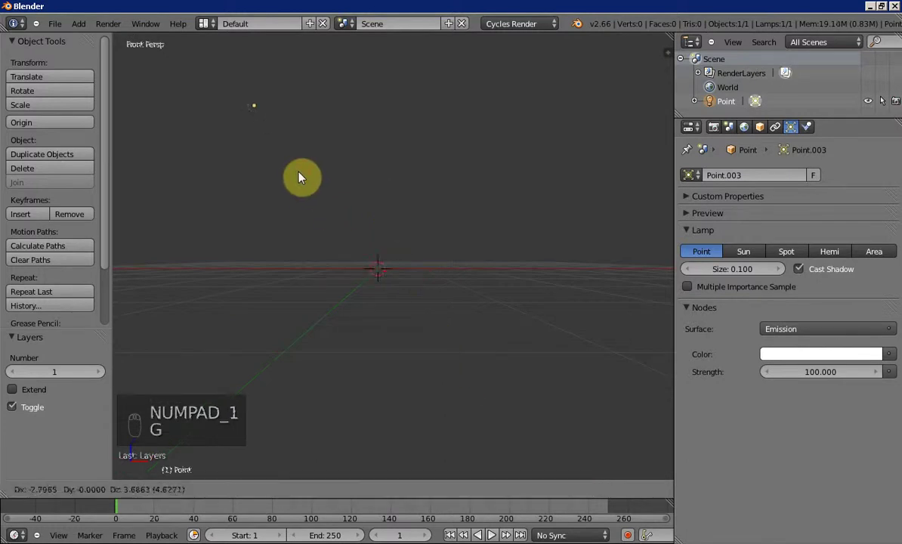
# Duplicate the point lamp twice, placing three lamps at different spots.
pyautogui.press('shift+d')
pyautogui.click(558, 163)
pyautogui.press('shift+d')
pyautogui.moveTo(359, 253); pyautogui.dragTo(307, 253)
pyautogui.click(320, 258)
# Preview the lamp-lit cube as a render, then return to Solid shading.
pyautogui.press('shift+a')
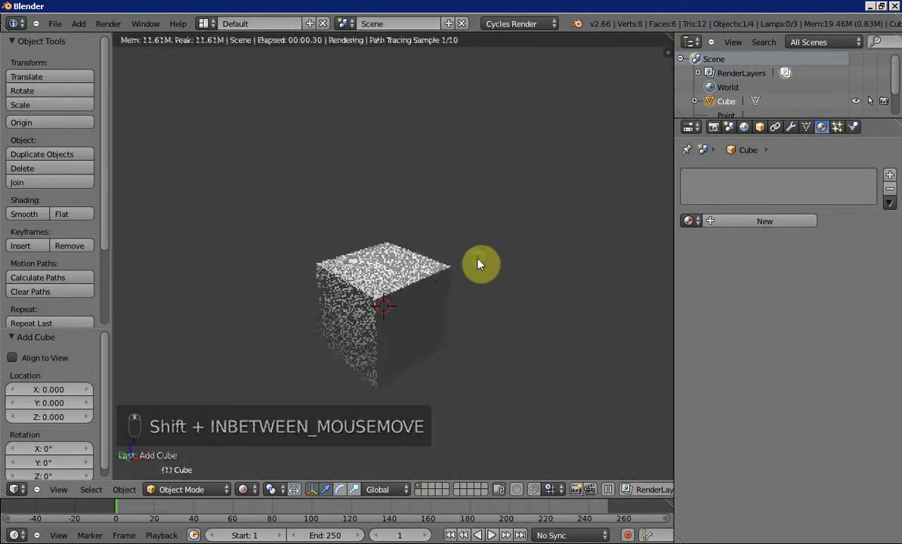
pyautogui.middleClick(484, 264)
pyautogui.press('shift+z')
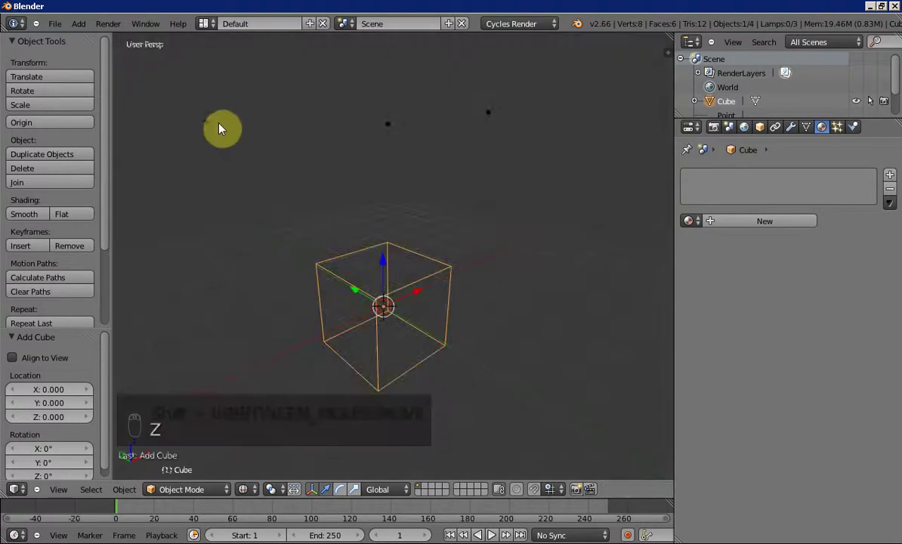
# Select and delete the three point lamps, leaving the cube in front view.
pyautogui.moveTo(217, 129); pyautogui.dragTo(494, 117)
pyautogui.press('x')
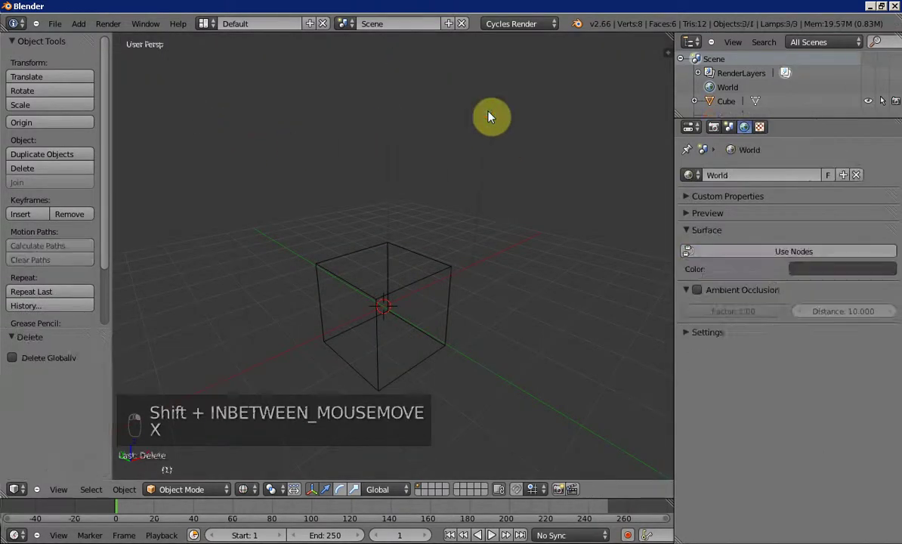
pyautogui.press('1')
pyautogui.press('KP_1')
# Select the cube and raise it off the ground.
pyautogui.press('KP_5')
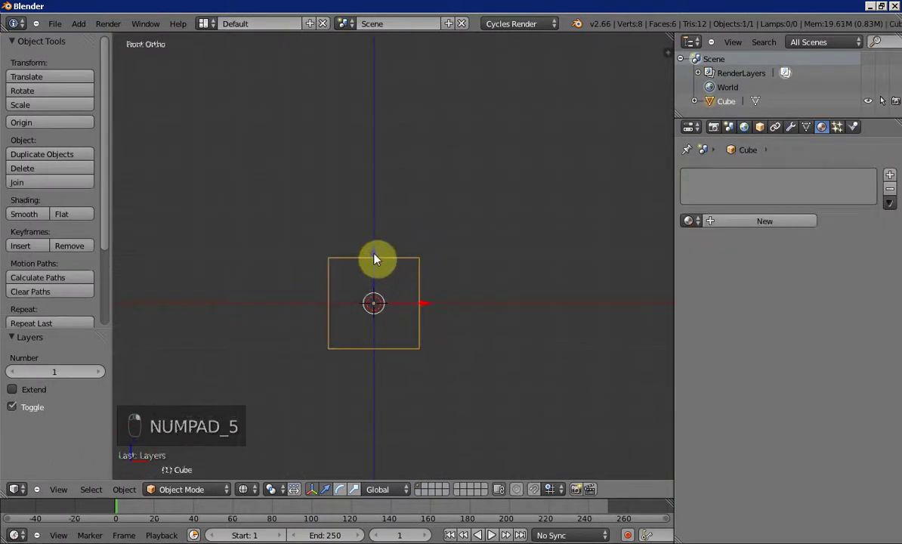
pyautogui.middleClick(379, 208)
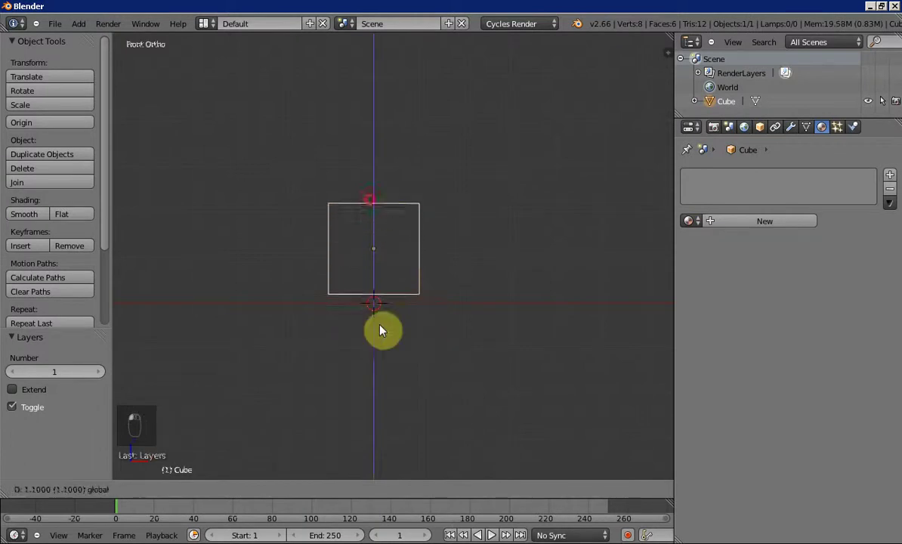
pyautogui.press('shift+a')
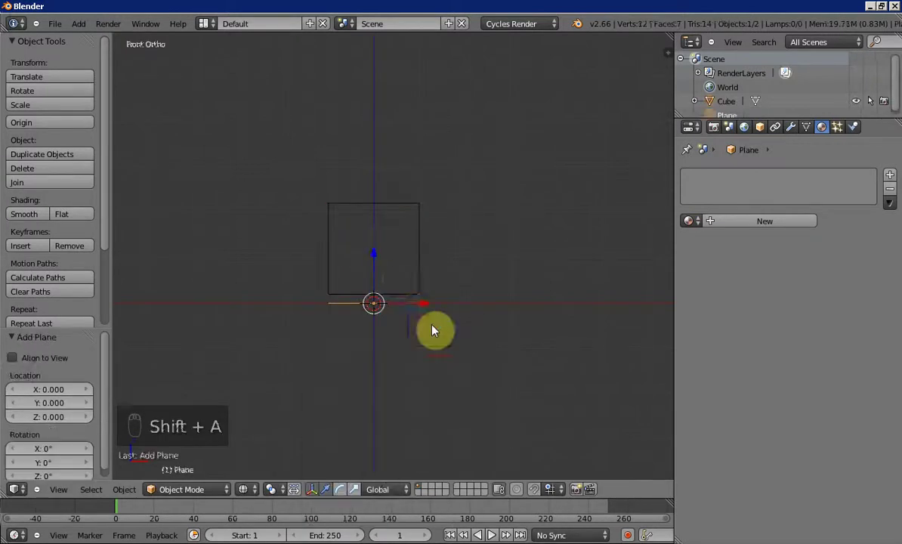
# Add a large ground plane under the cube and a sun lamp above the scene.
pyautogui.press('s')
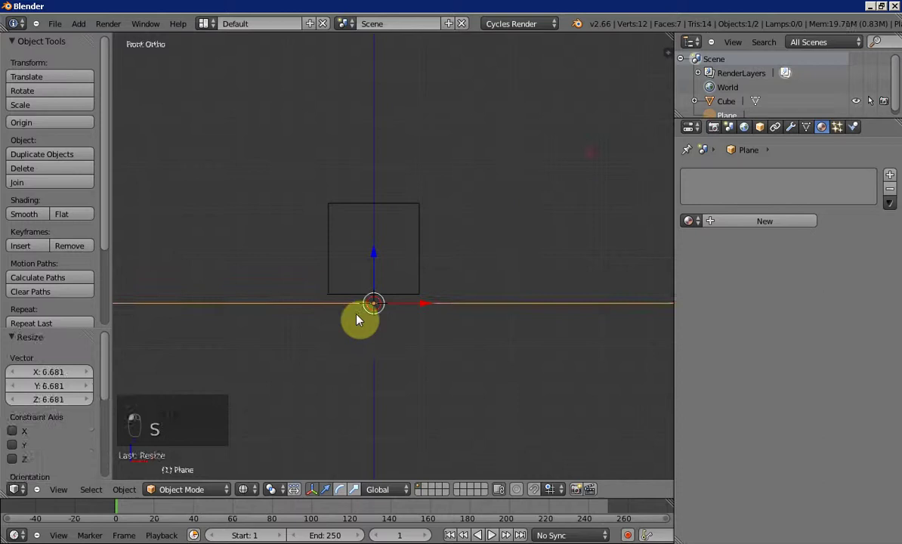
pyautogui.press('shift+a')
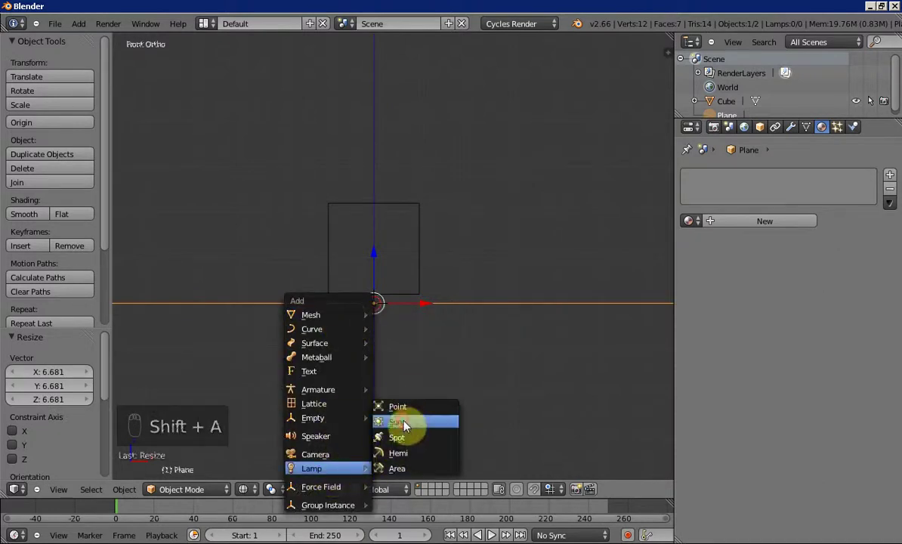
pyautogui.press('g')
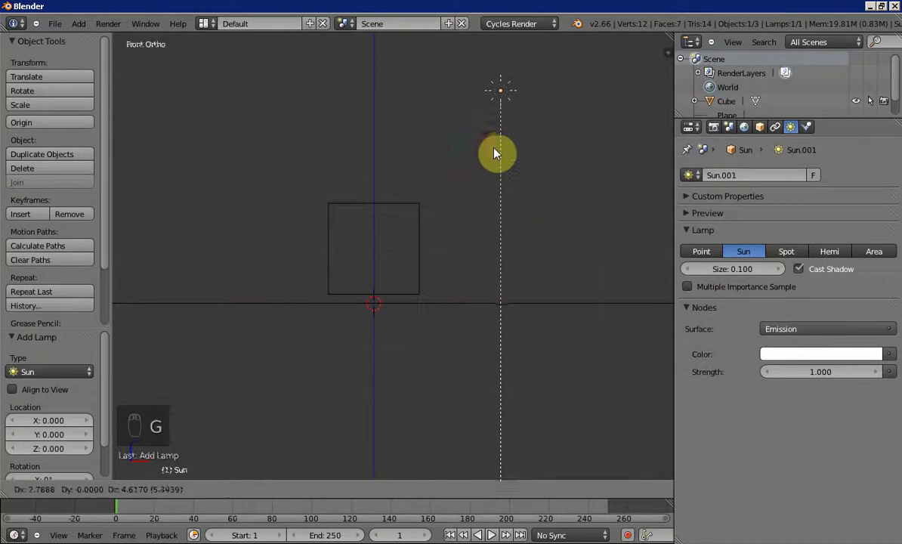
# Preview the sun-lit scene as a render and begin tilting the sun lamp.
pyautogui.moveTo(325, 267); pyautogui.dragTo(235, 480)
pyautogui.press('z')
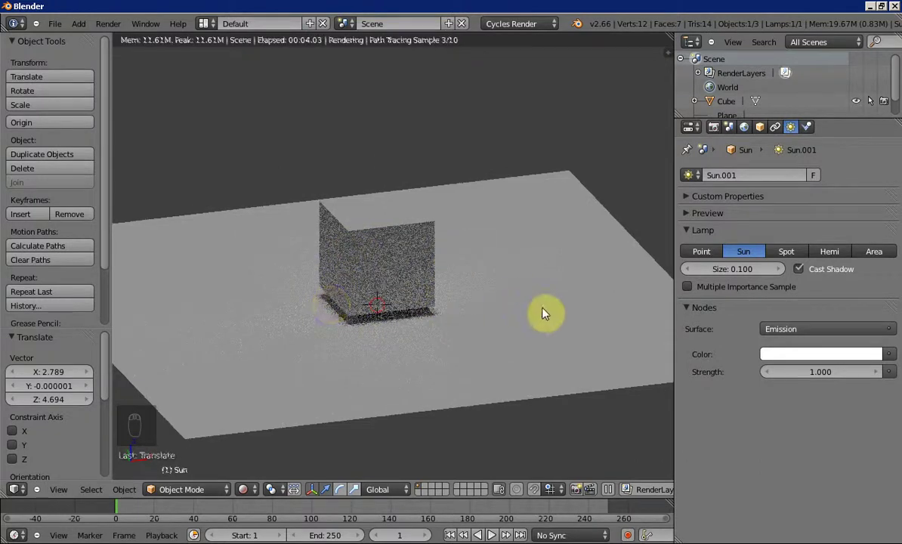
pyautogui.press('r')
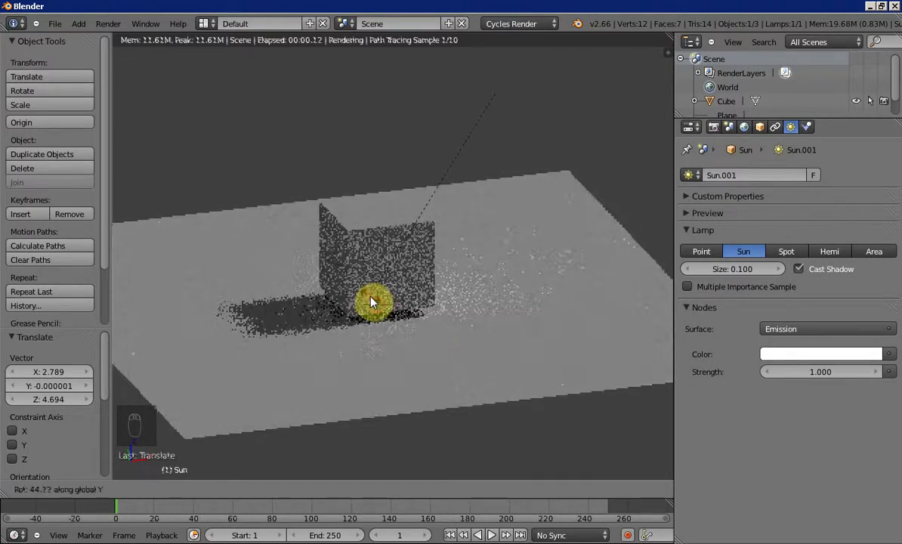
pyautogui.moveTo(376, 299); pyautogui.dragTo(463, 328)
pyautogui.moveTo(463, 329); pyautogui.dragTo(452, 327)
# Rotate the sun about 44 degrees on one axis so the cube casts a shadow, then return to Solid.
pyautogui.middleClick(308, 245)
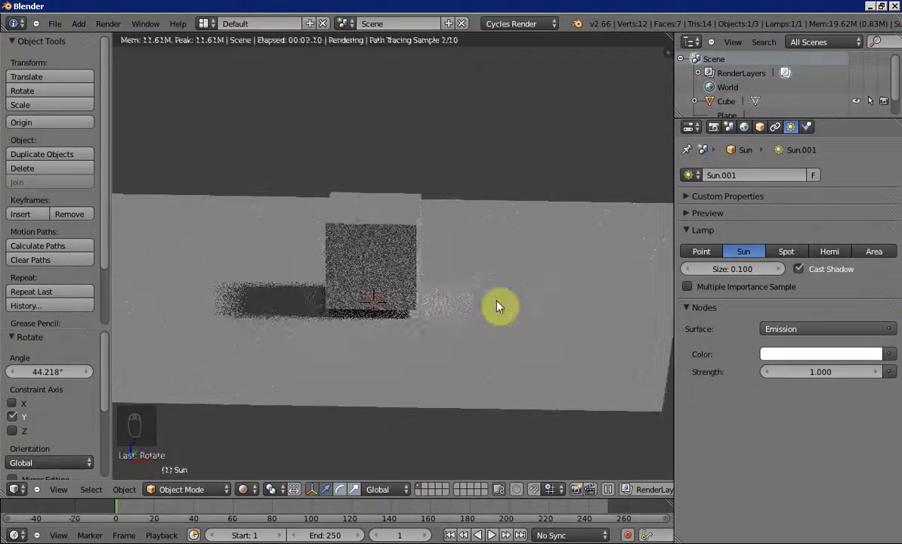
pyautogui.middleClick(469, 300)
pyautogui.middleClick(469, 300)
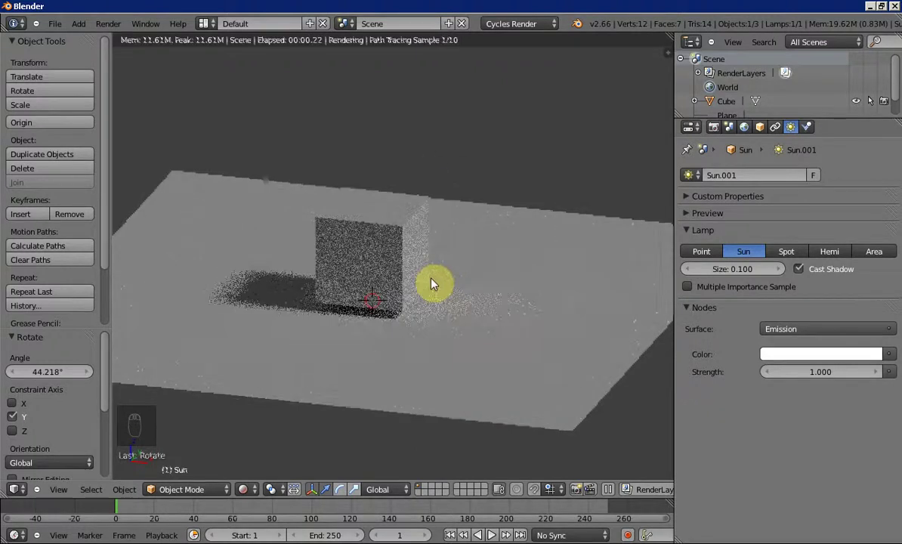
pyautogui.press('z')
pyautogui.press('z')
pyautogui.click(318, 315)
pyautogui.press('shift+a')
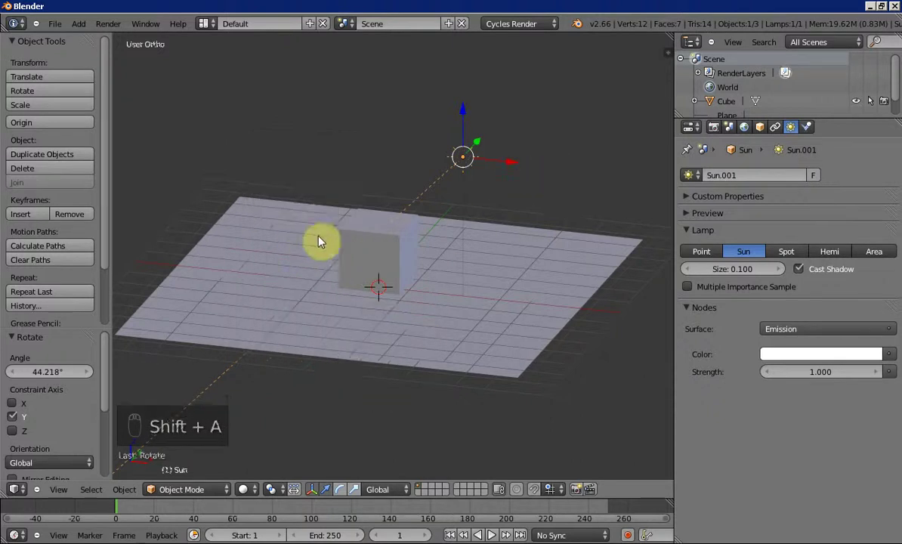
pyautogui.moveTo(418, 238); pyautogui.dragTo(397, 212)
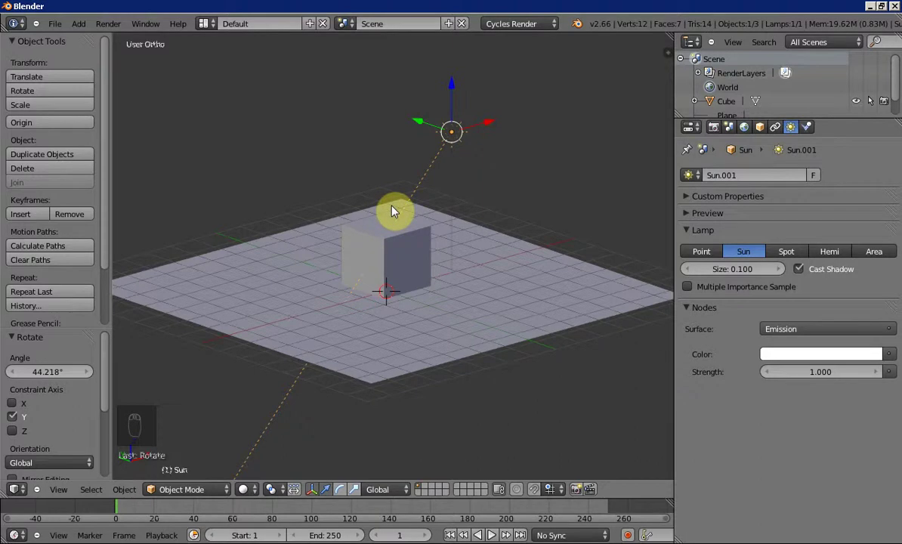